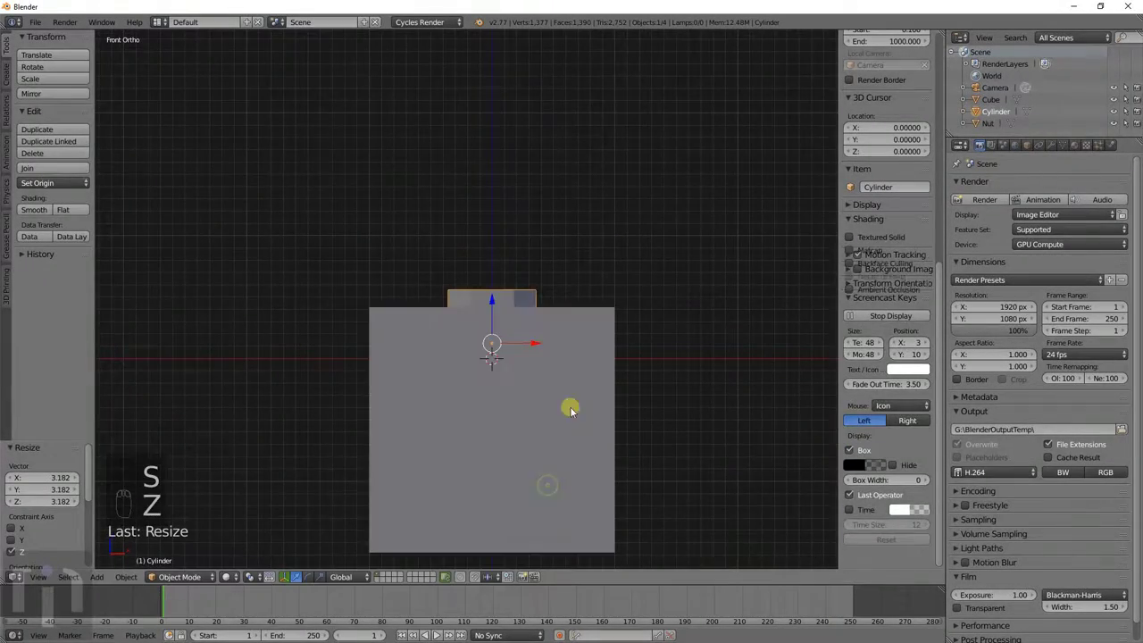
- Orbit around the plate to inspect the cube and threaded nut recess
middle_click(579, 402)
middle_click(528, 390)
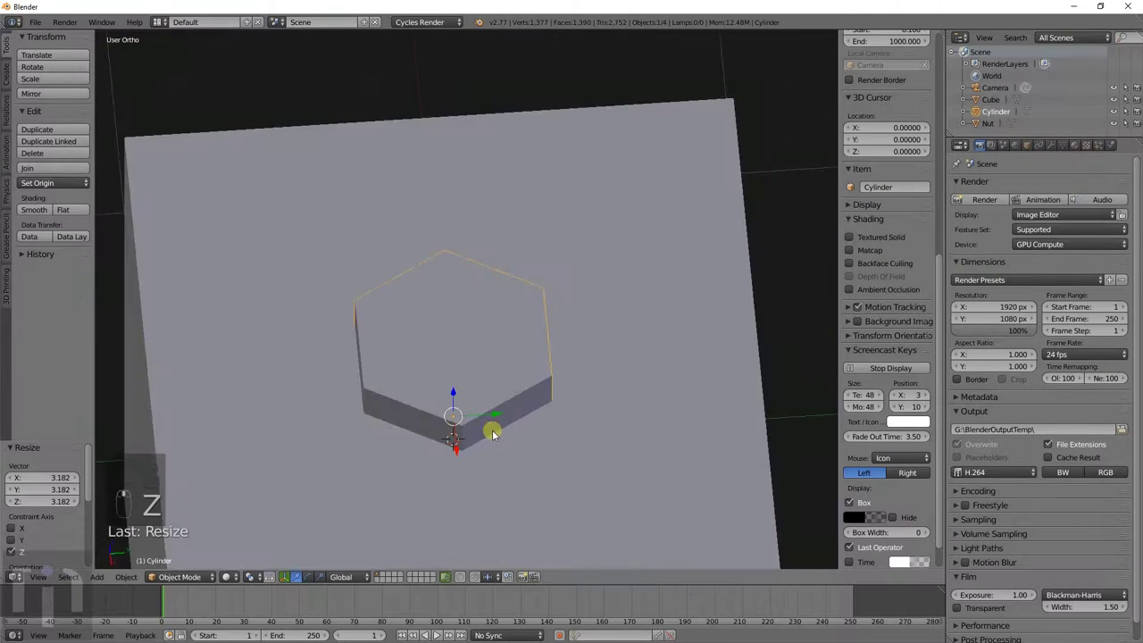
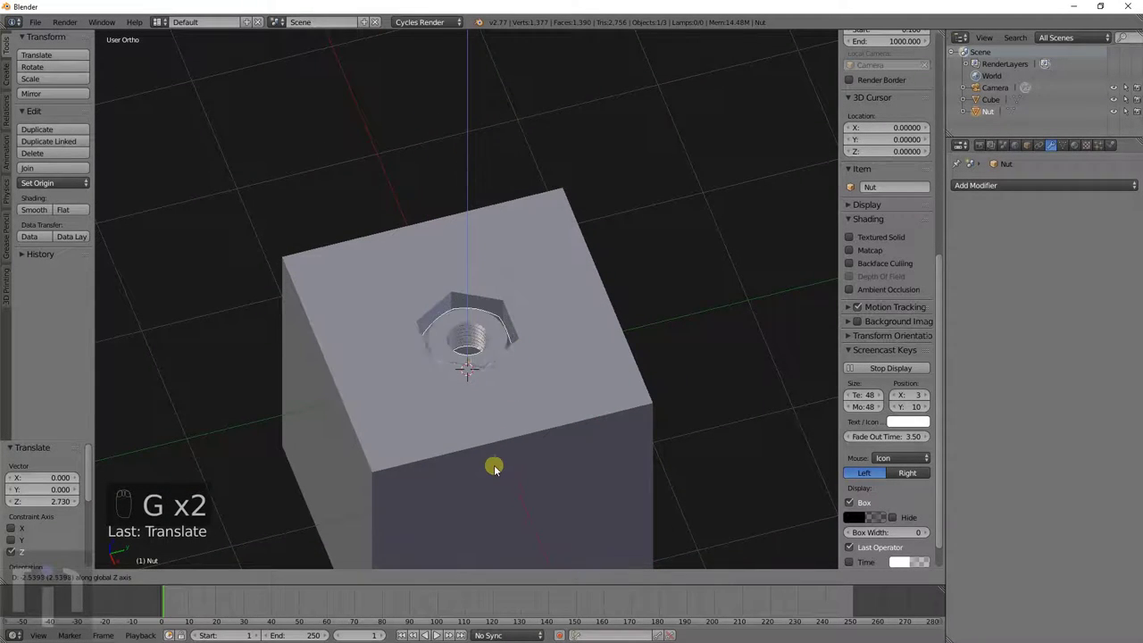
drag(524, 498, 480, 271)
drag(488, 382, 511, 422)
drag(501, 402, 482, 355)
- Delete every object in the scene except the camera and bring up the Mesh add list
key(x)
key(x)
key(shift+a)
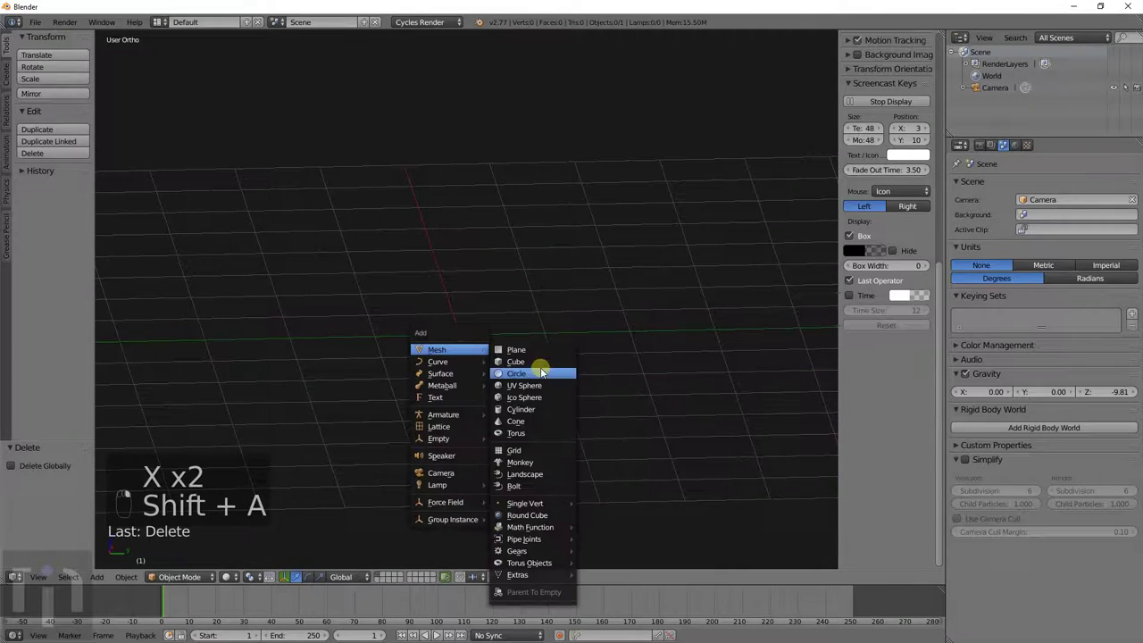
- From front view add a Round Cube mesh, look it over, then delete it
key(KP_1)
key(shift+a)
click(612, 325)
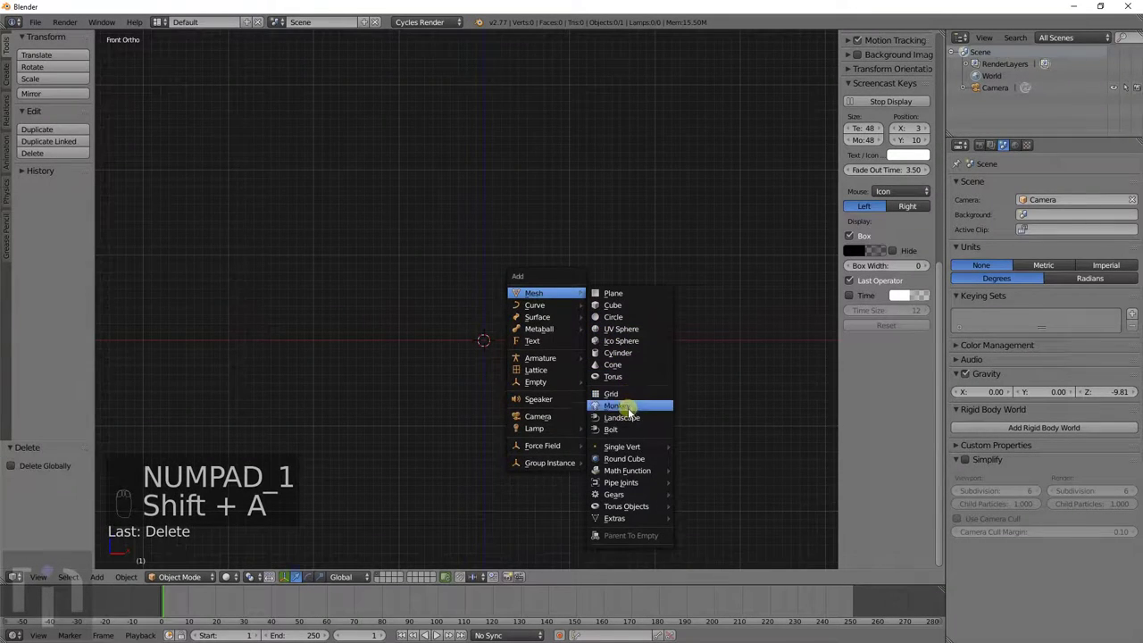
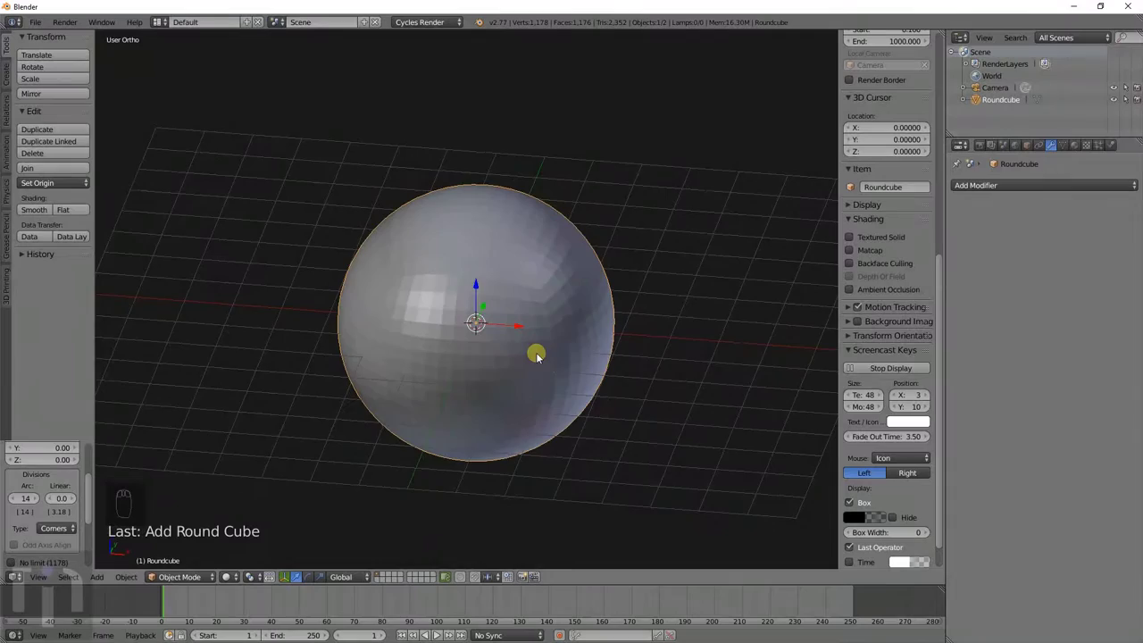
drag(536, 366, 469, 437)
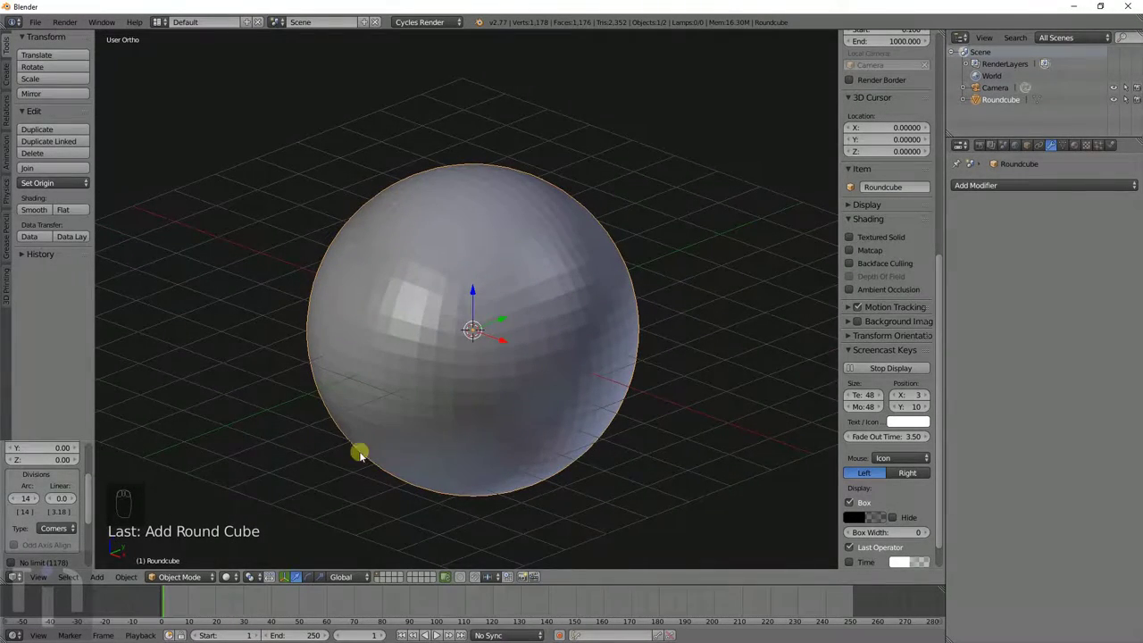
drag(486, 402, 47, 518)
middle_click(47, 518)
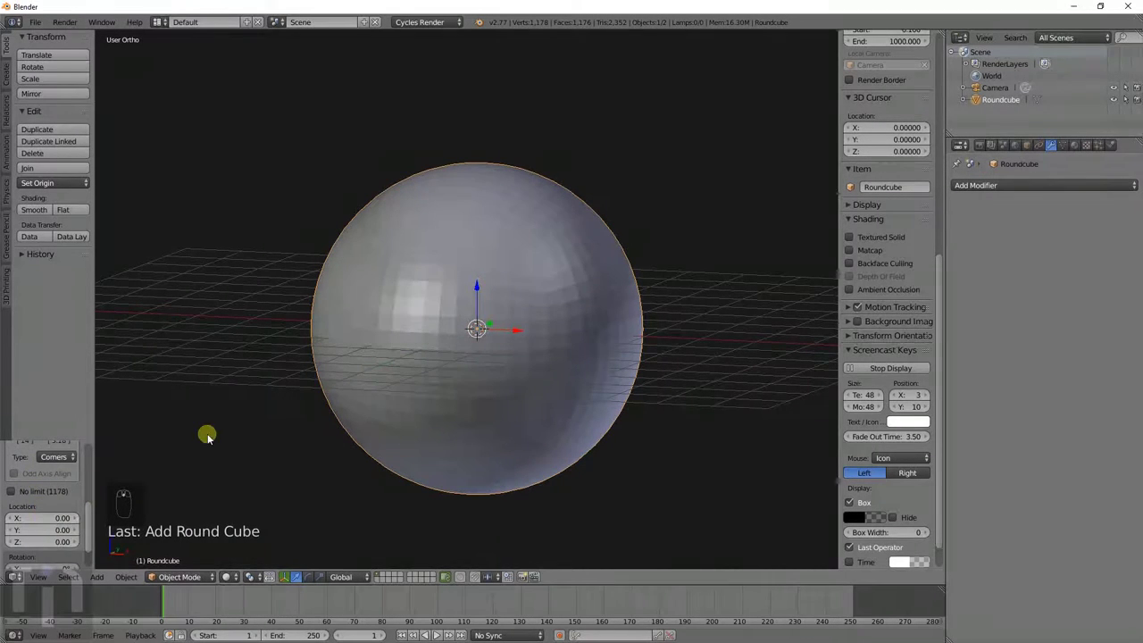
click(550, 317)
right_click(566, 338)
middle_click(579, 371)
key(x)
- Add a plain Cube, check its Add Modifier list, delete it and reopen the add list
key(shift+a)
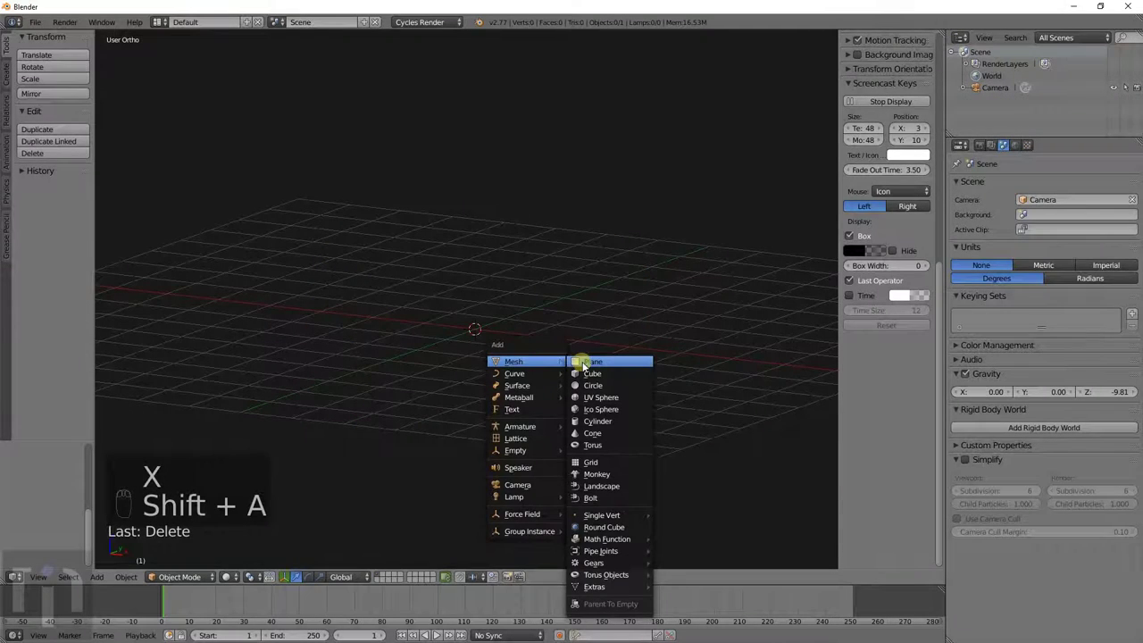
drag(1029, 190, 897, 379)
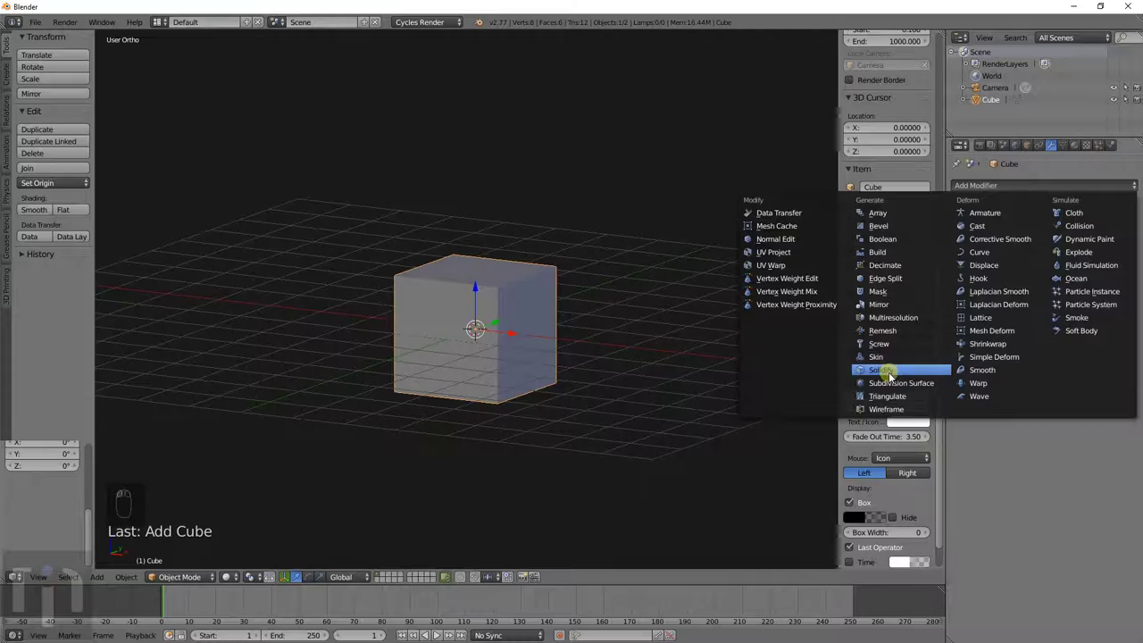
middle_click(564, 371)
drag(932, 424, 588, 352)
drag(588, 352, 933, 424)
click(932, 424)
key(x)
key(shift+a)
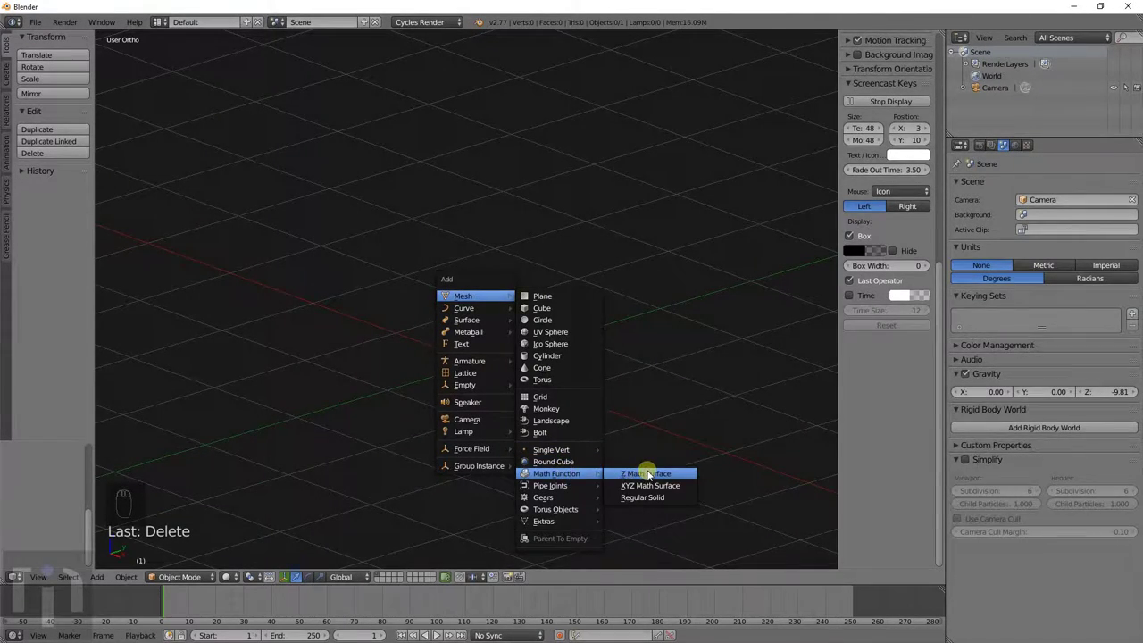
drag(525, 421, 43, 504)
scroll(up, 3)
drag(36, 472, 51, 495)
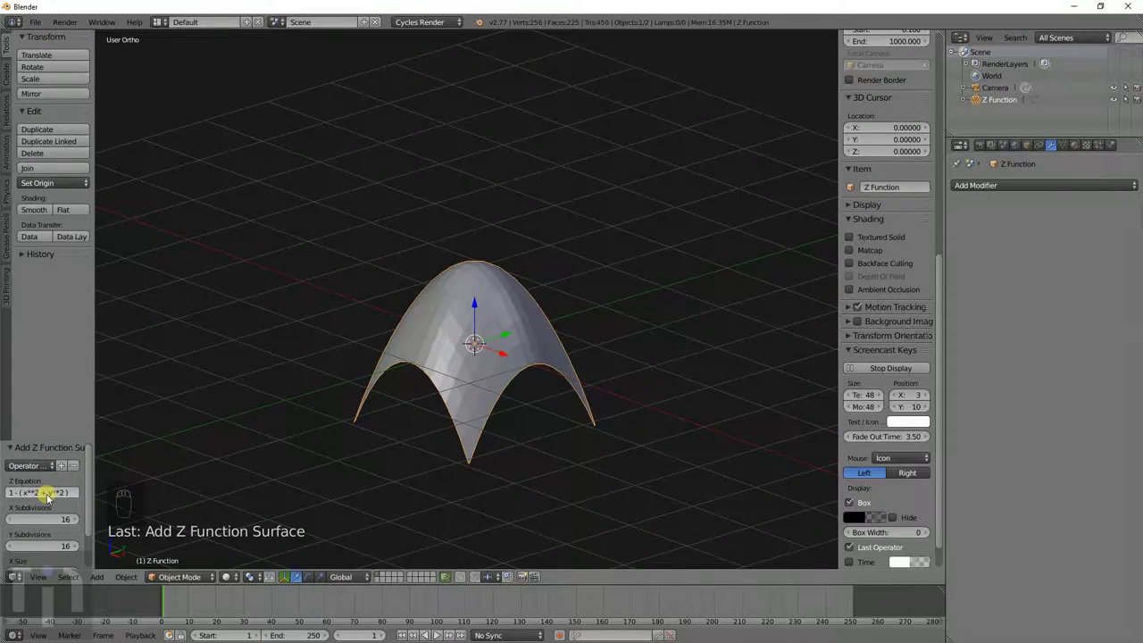
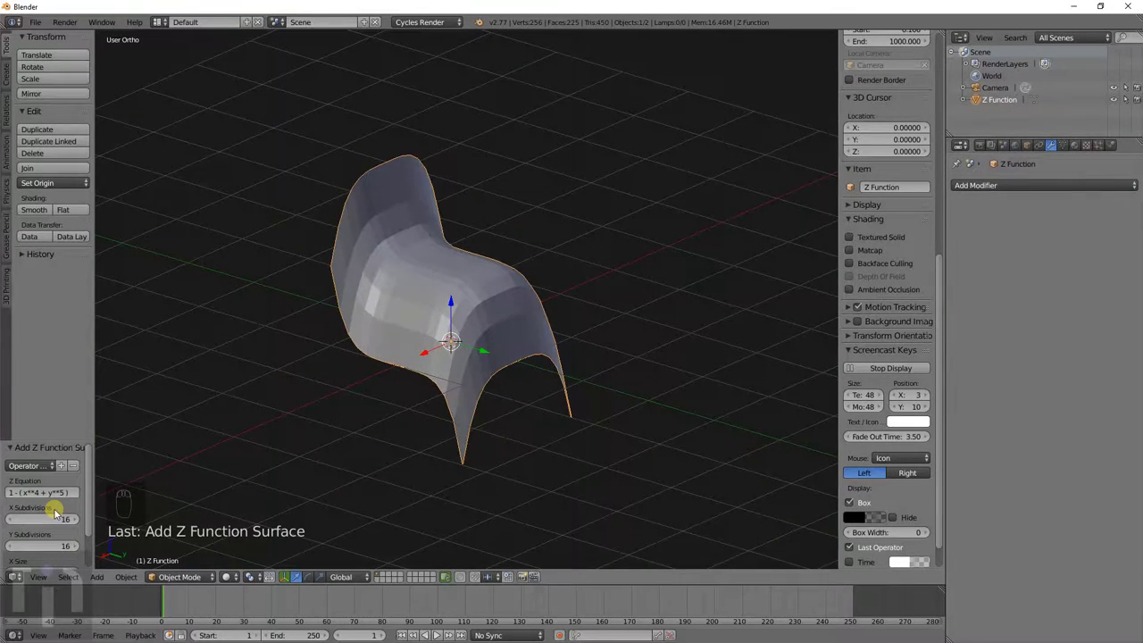
drag(379, 466, 465, 403)
key(x)
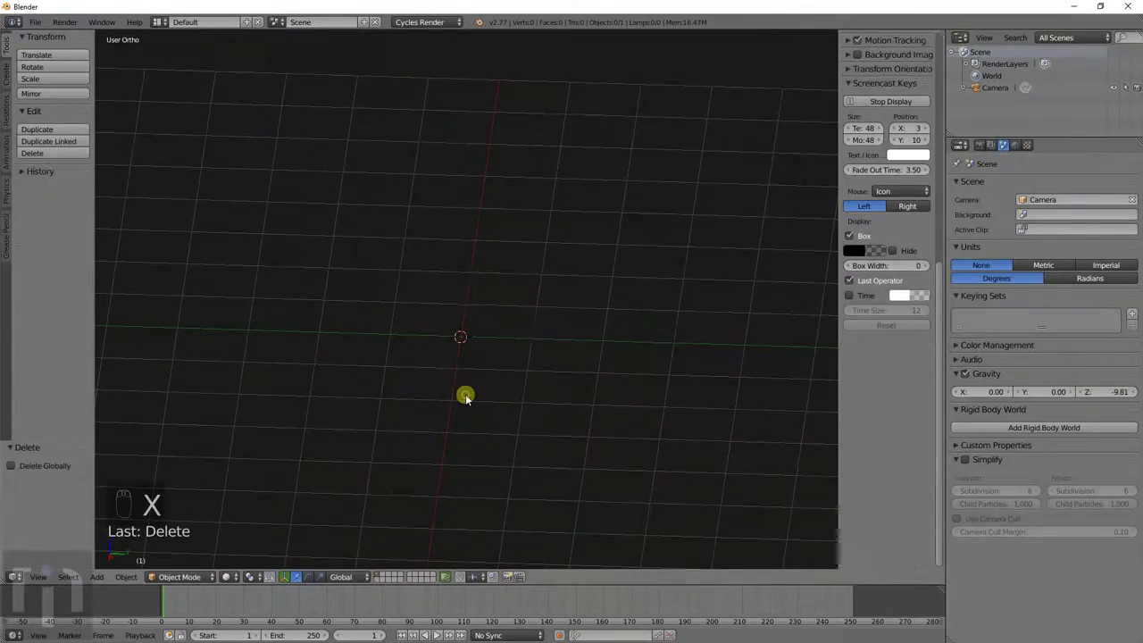
- Add a Pipe Elbow joint and steepen its bend angle in the operator settings
key(shift+a)
key(shift+a)
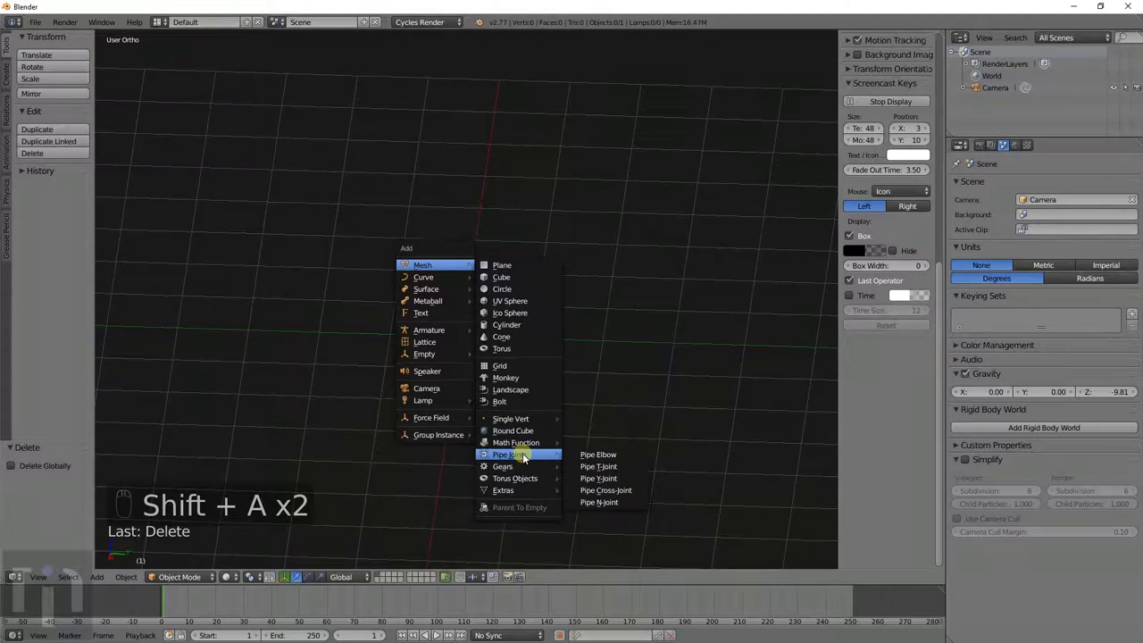
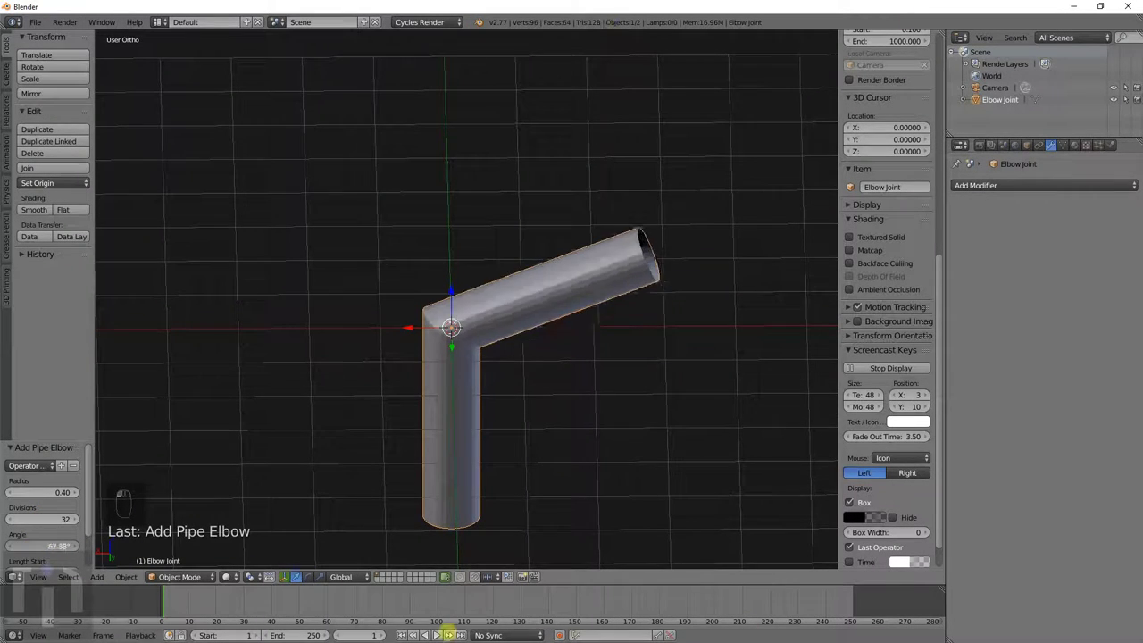
drag(933, 424, 933, 424)
drag(933, 424, 932, 424)
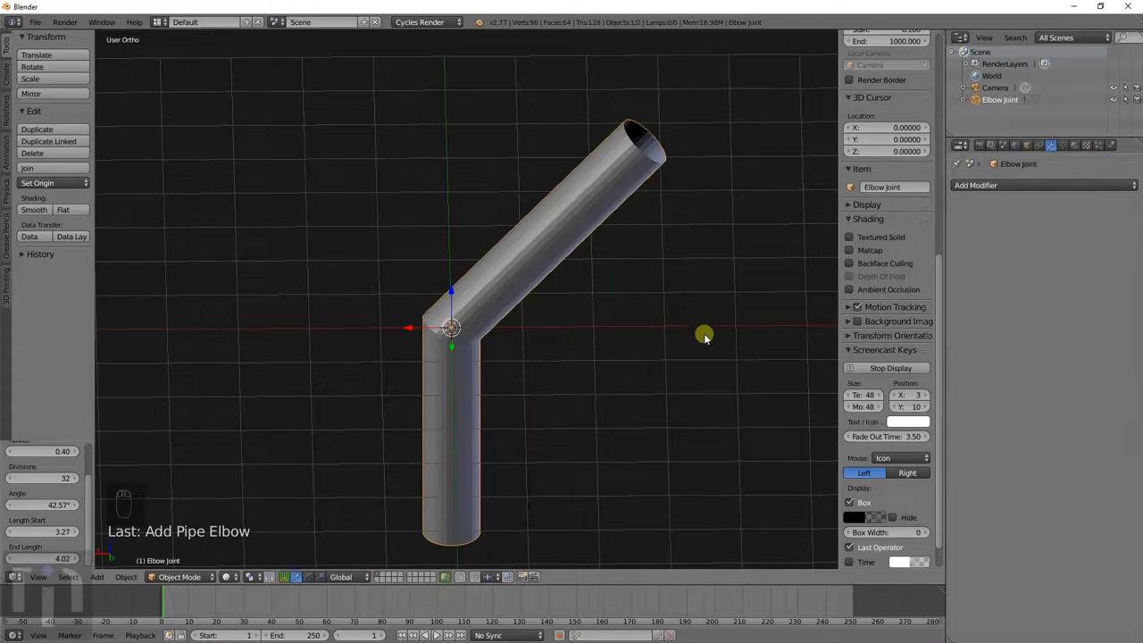
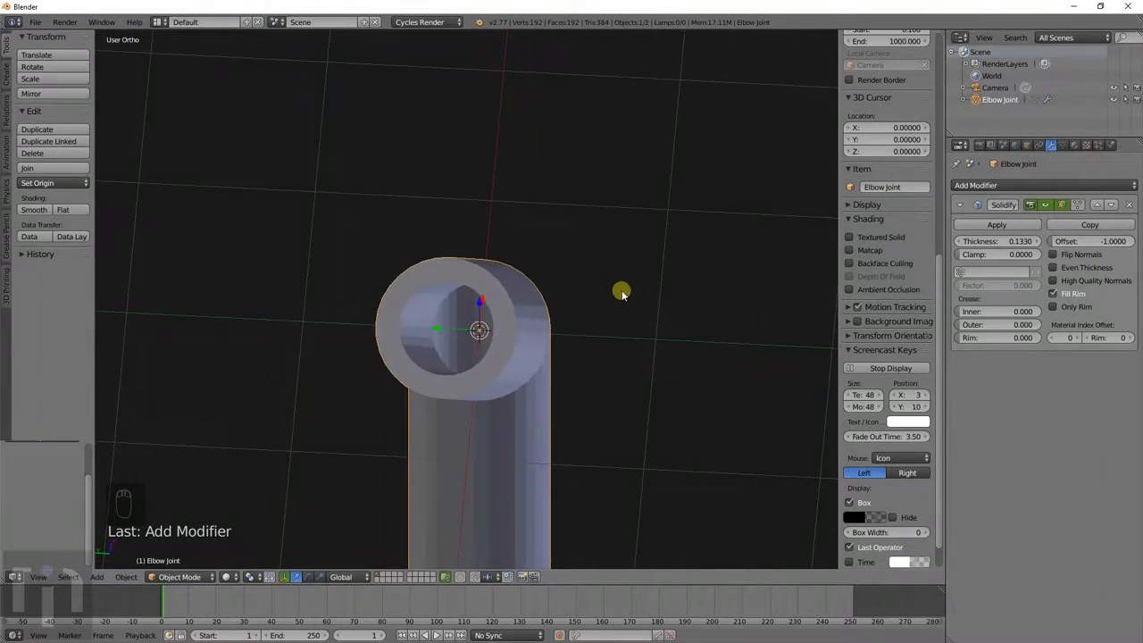
- Inspect the elbow's wireframe, delete it, and add a Pipe T-Joint instead
middle_click(536, 320)
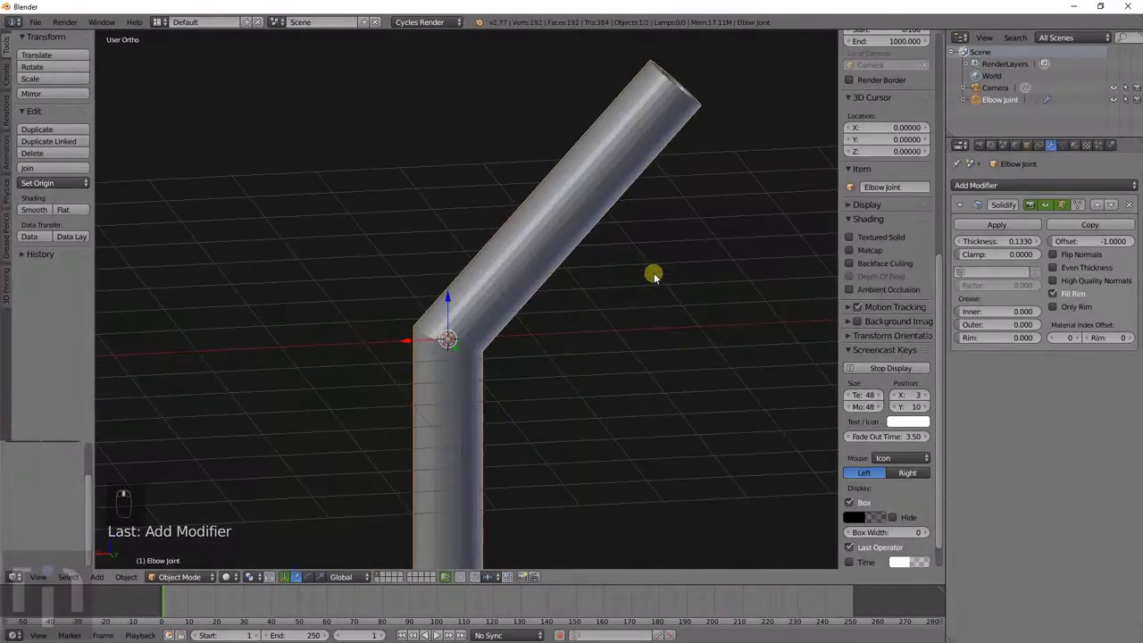
key(z)
middle_click(554, 291)
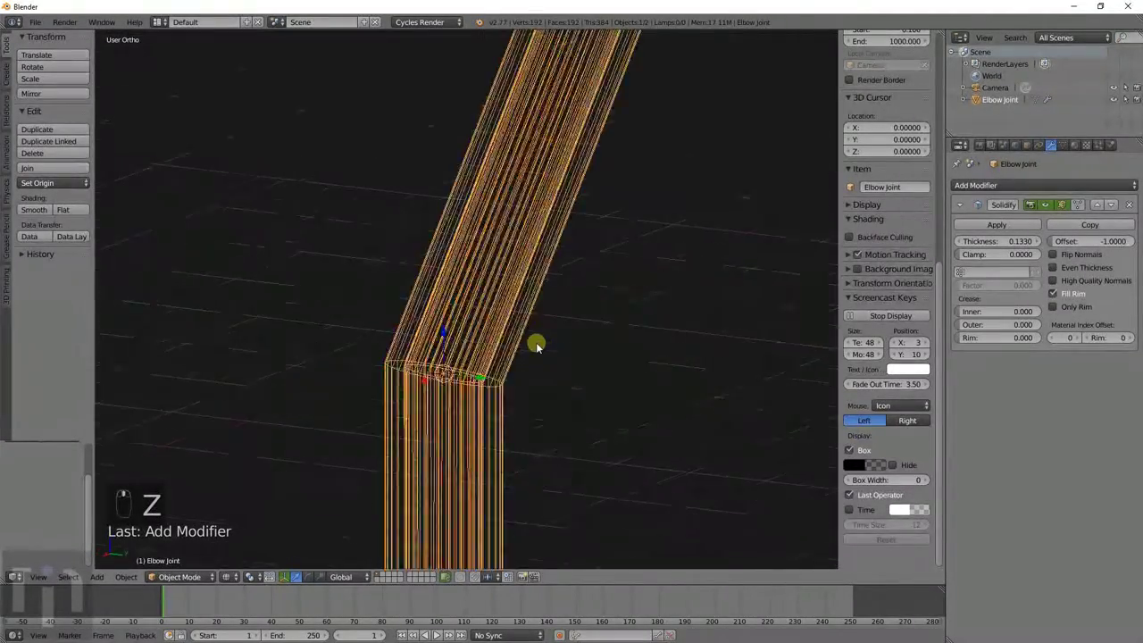
middle_click(579, 351)
drag(551, 341, 551, 341)
key(z)
key(x)
key(shift+a)
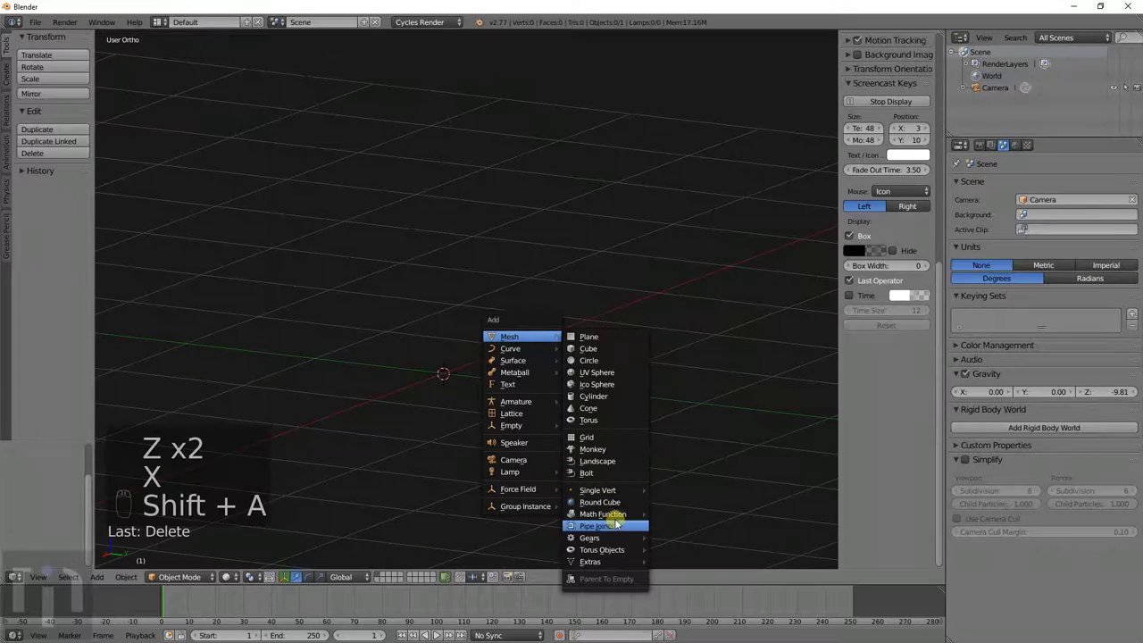
drag(631, 438, 542, 406)
- Delete the rendered tee joint and return the viewport to solid shading
key(shift+z)
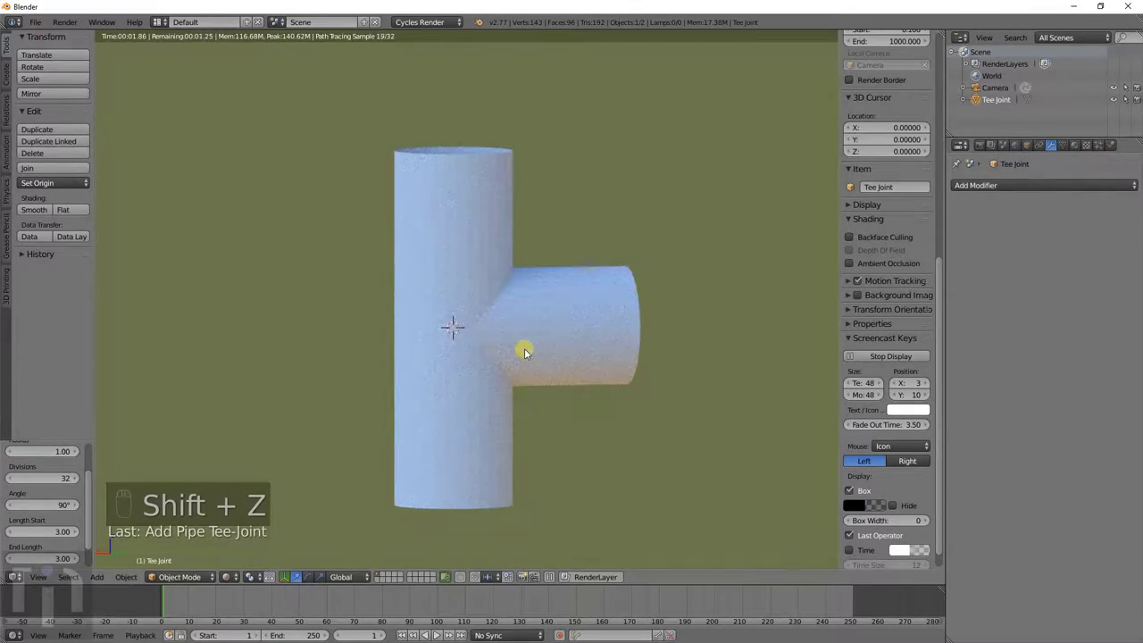
drag(524, 358, 586, 351)
middle_click(586, 352)
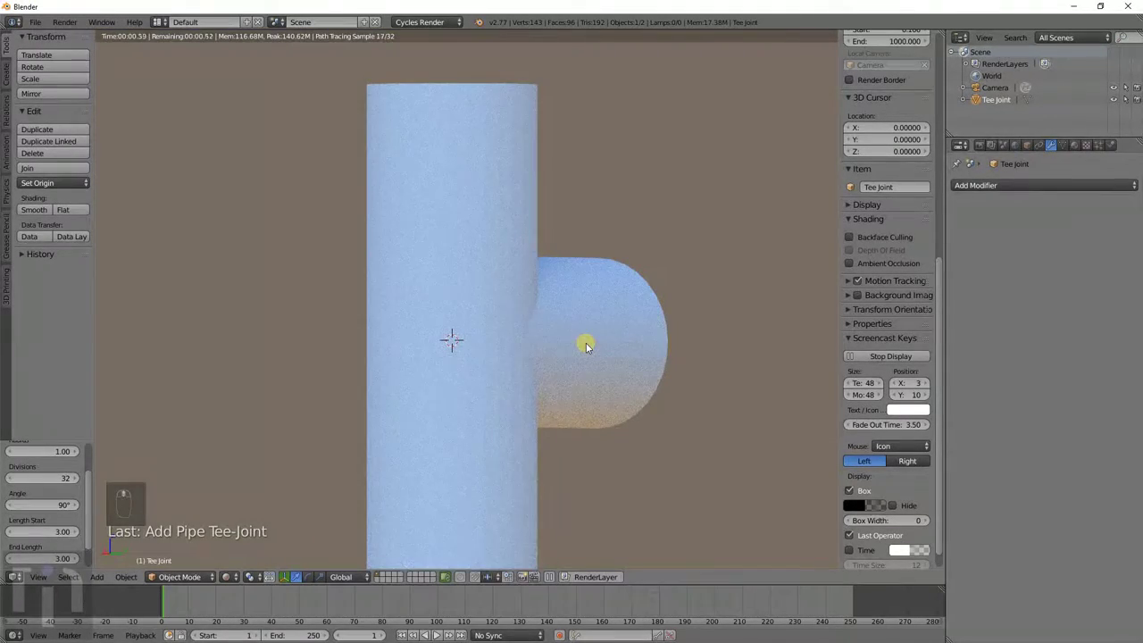
key(Delete)
click(585, 351)
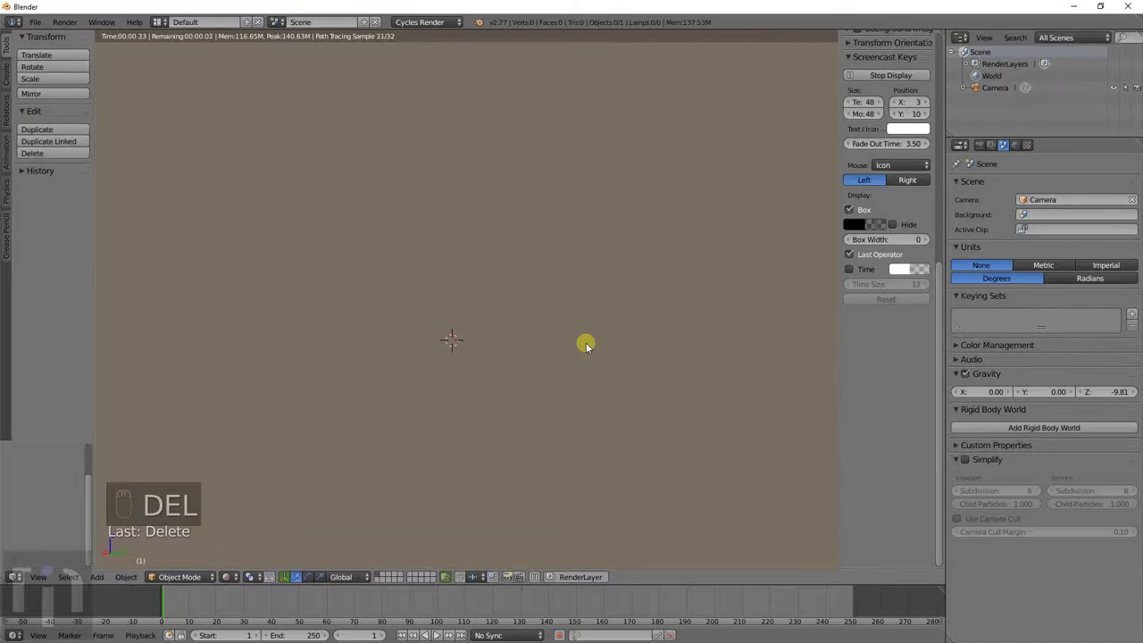
key(z)
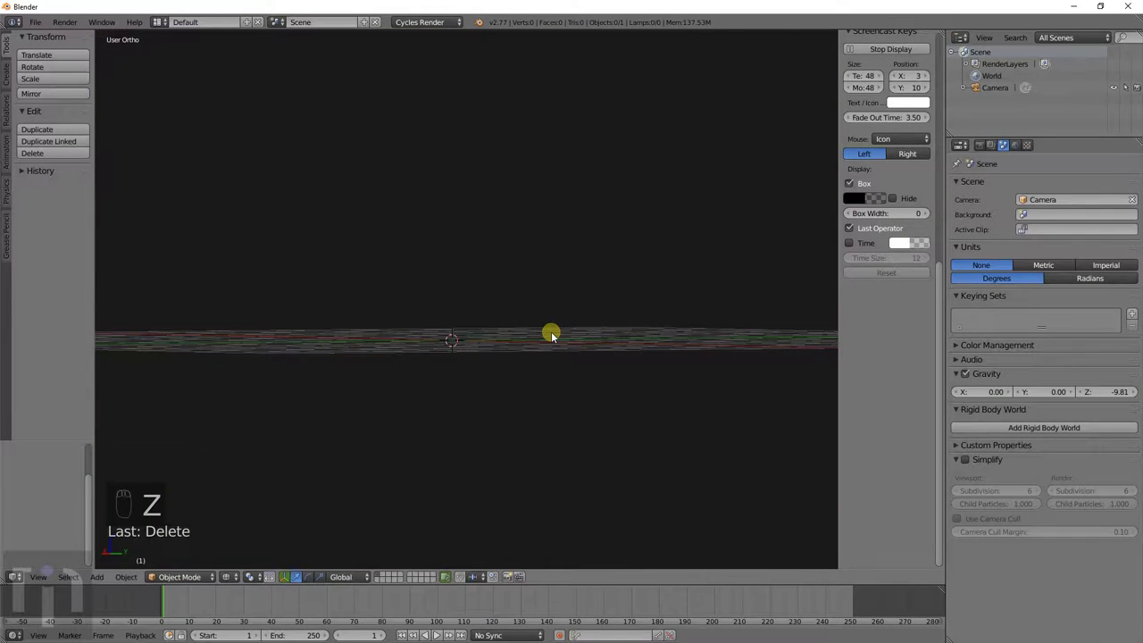
- Add a Wye pipe joint, view it solid, delete it and add a Pipe Cross-Joint
key(shift+a)
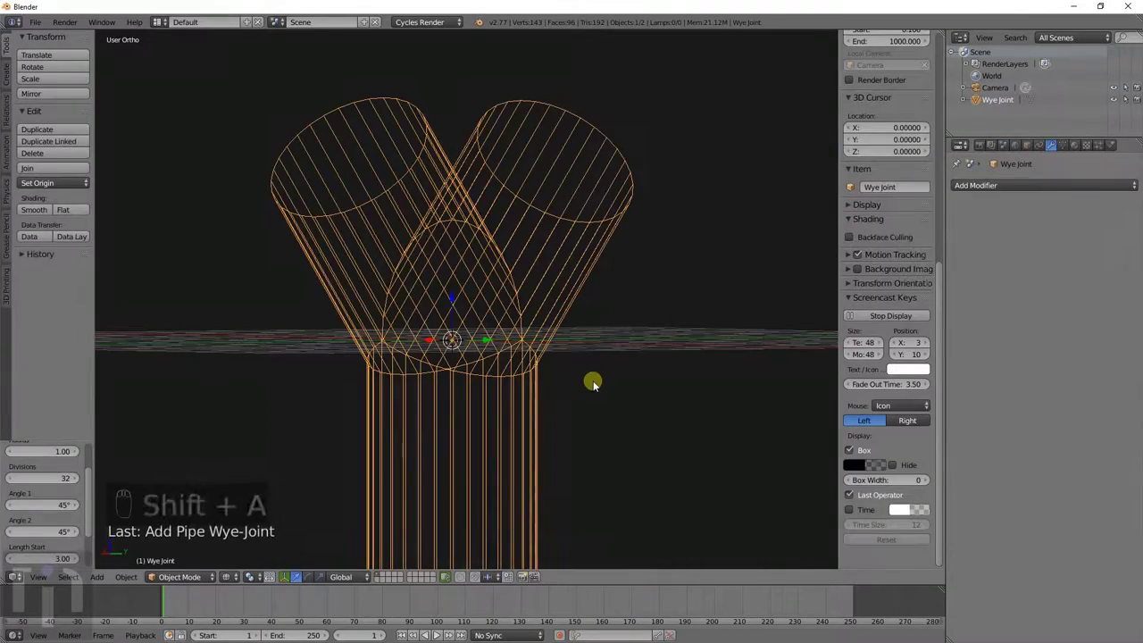
key(z)
click(590, 387)
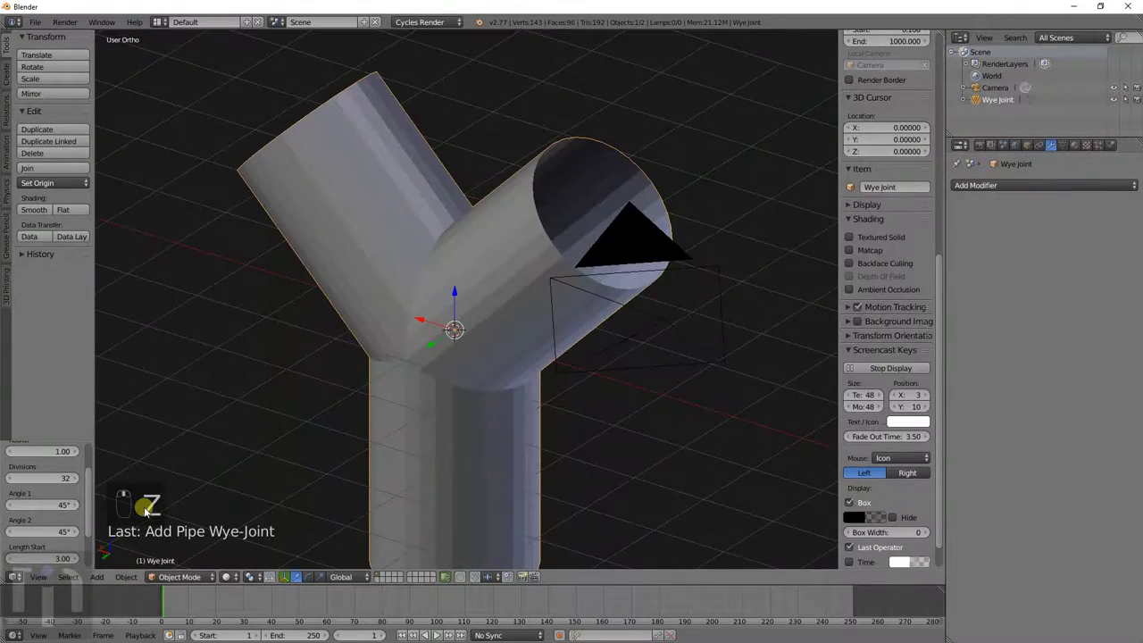
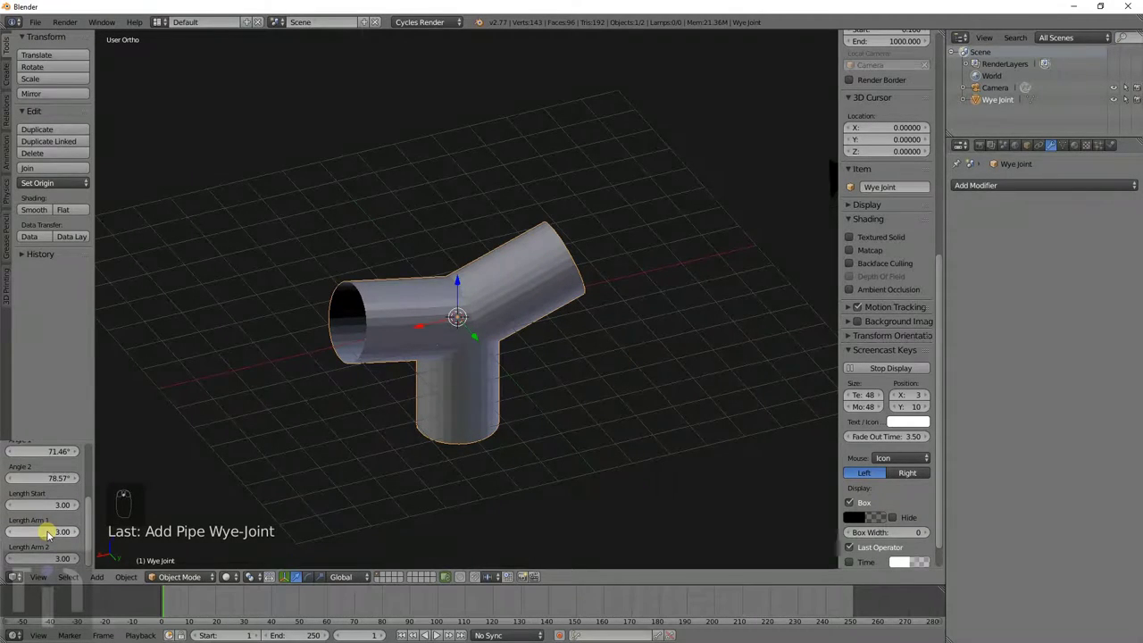
key(x)
key(shift+a)
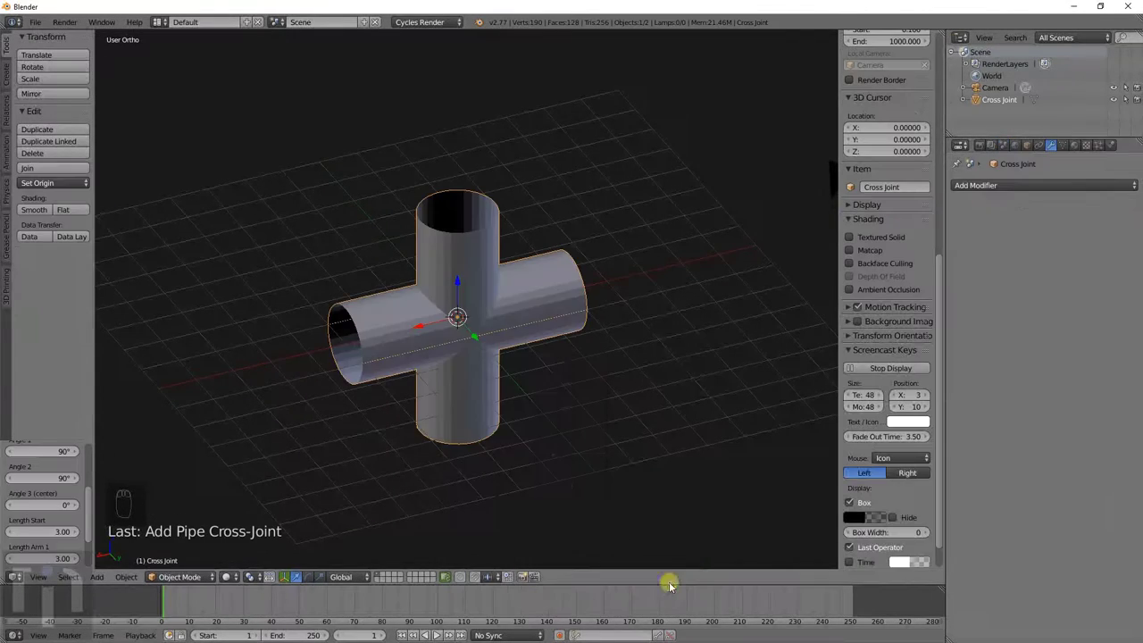
- Delete the cross joint and add a Pipe N-Joint in its place
drag(559, 429, 576, 534)
key(x)
key(shift+a)
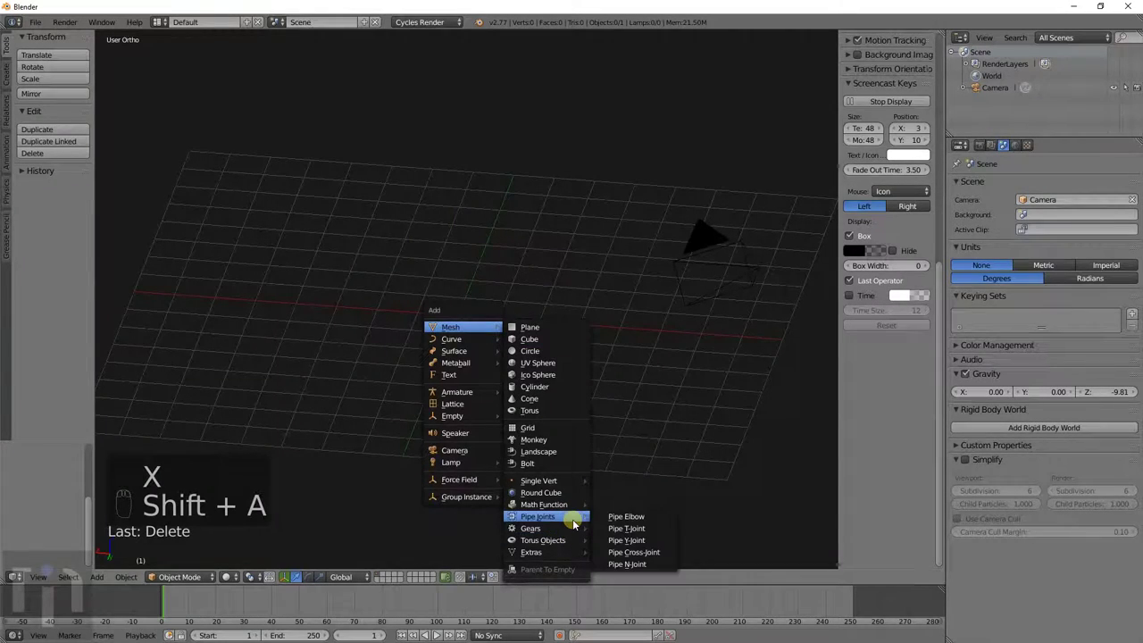
drag(565, 351, 146, 486)
drag(64, 510, 71, 532)
drag(71, 532, 399, 430)
- Orbit around the many-branched N joint, delete it and bring up the Gears list
middle_click(399, 429)
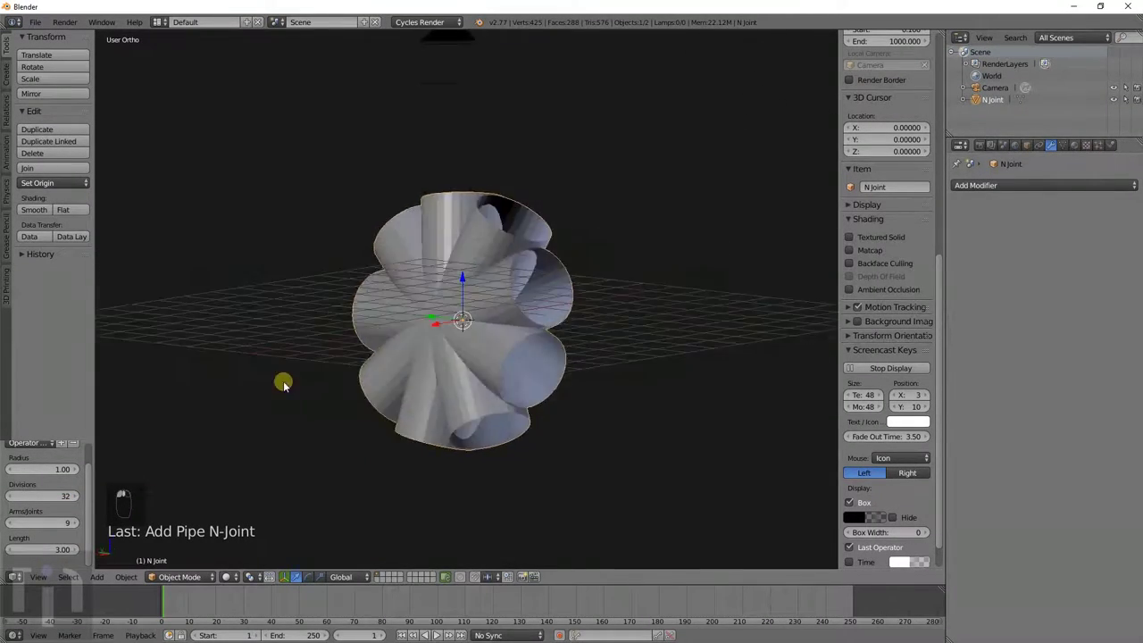
middle_click(204, 426)
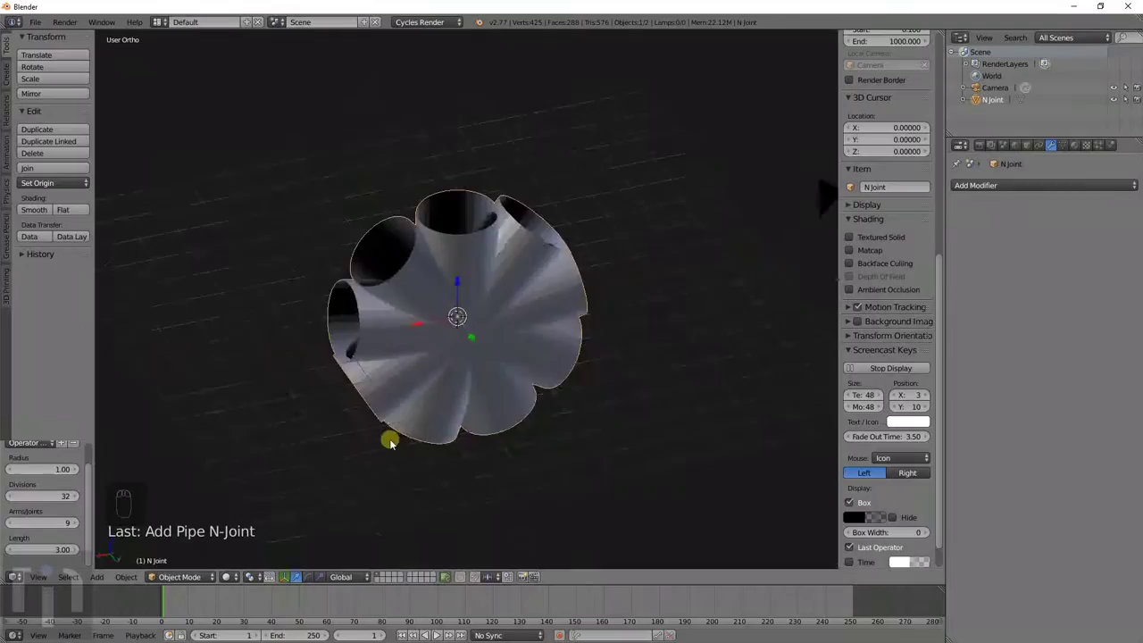
middle_click(541, 392)
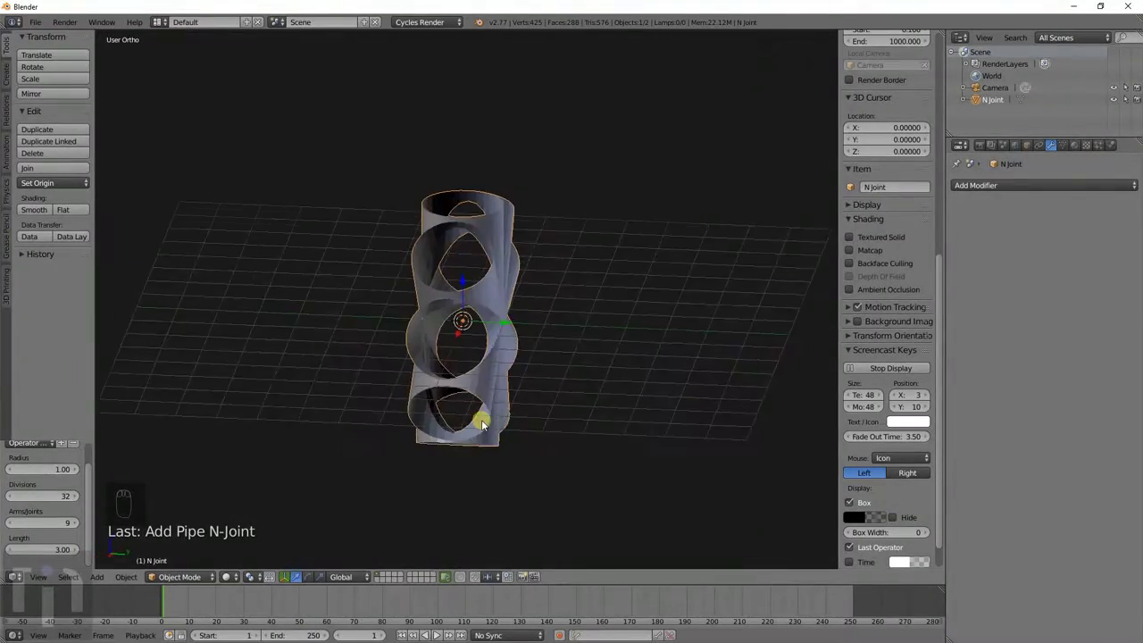
middle_click(487, 433)
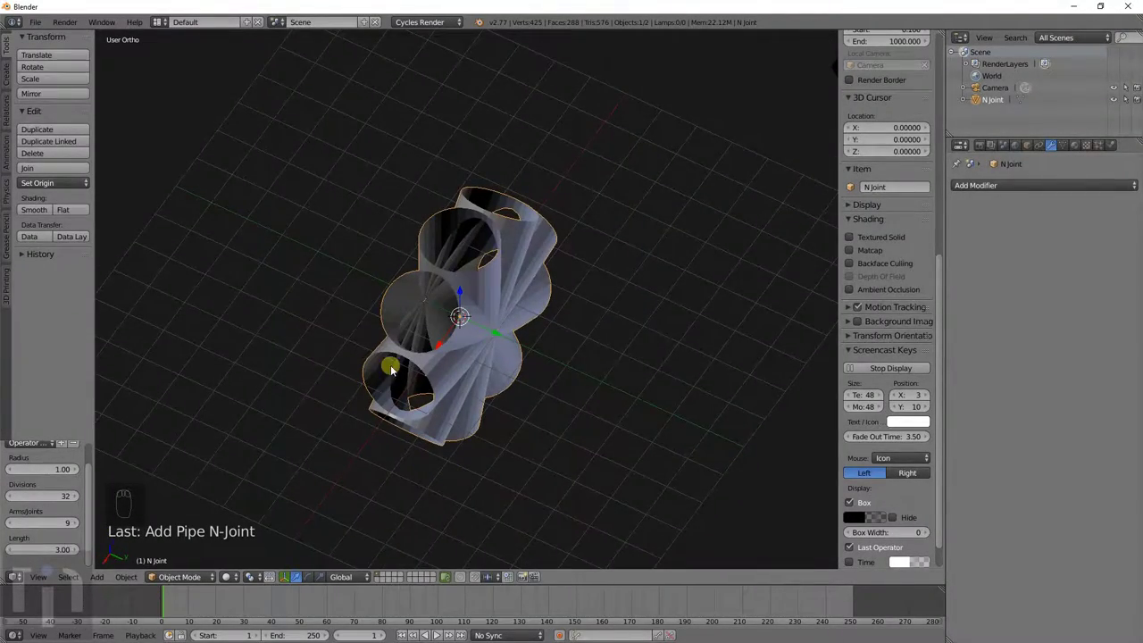
drag(542, 408, 468, 298)
key(x)
key(shift+a)
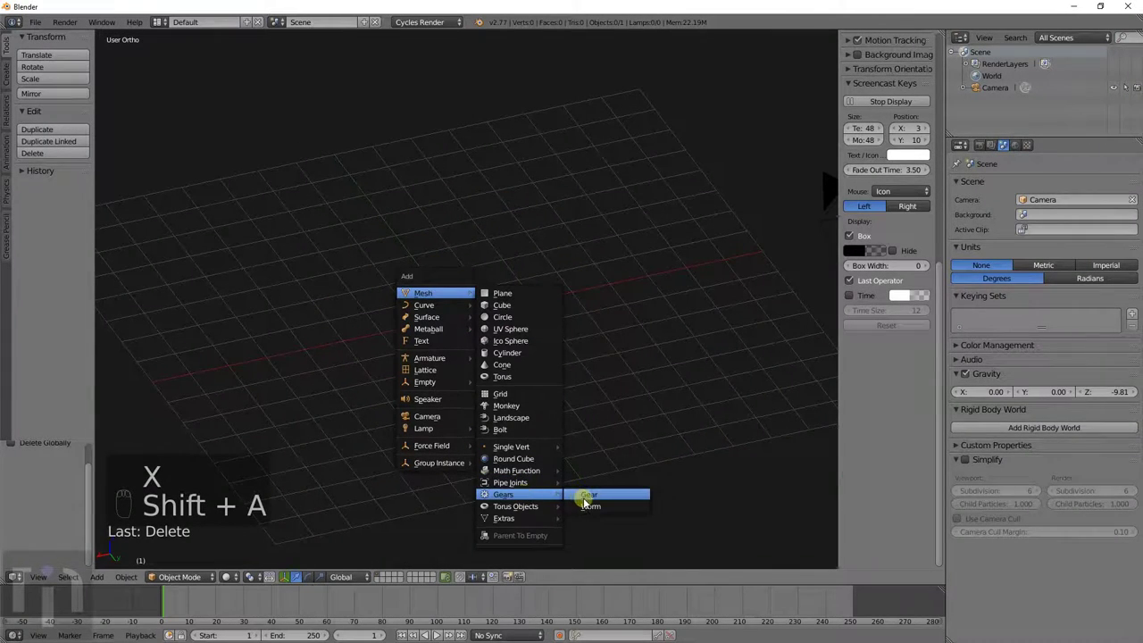
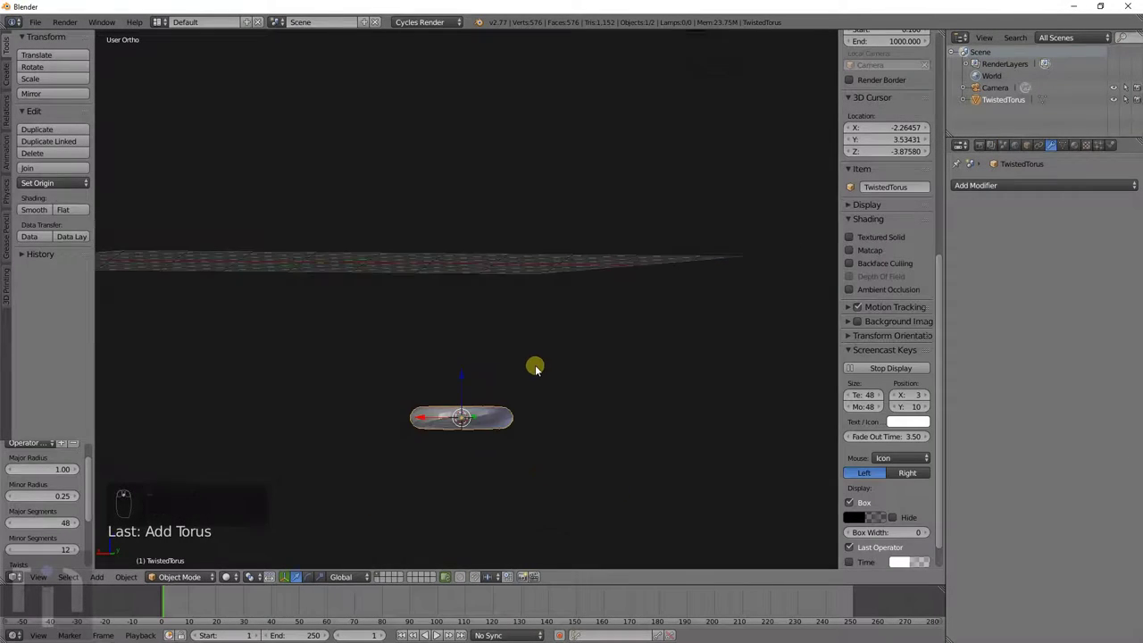
- Add a second Twisted Torus to the scene
key(g)
key(x)
click(341, 304)
key(shift+a)
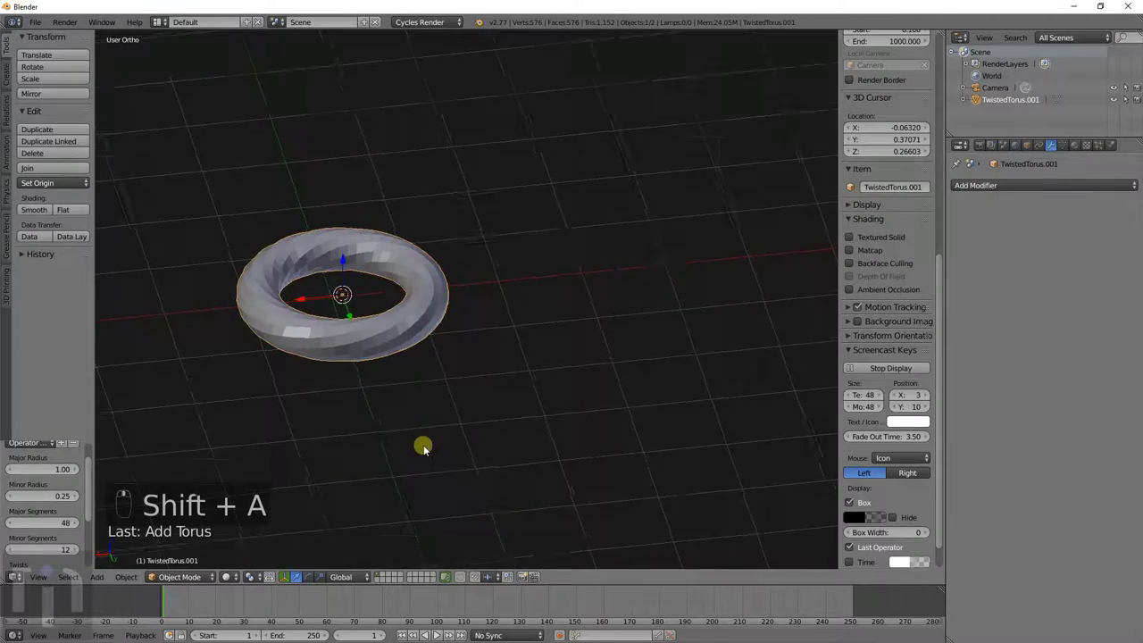
- Raise the torus's detail into a smooth doughnut, then delete it and reopen the add list
drag(34, 477, 35, 552)
drag(35, 555, 459, 373)
drag(460, 373, 448, 334)
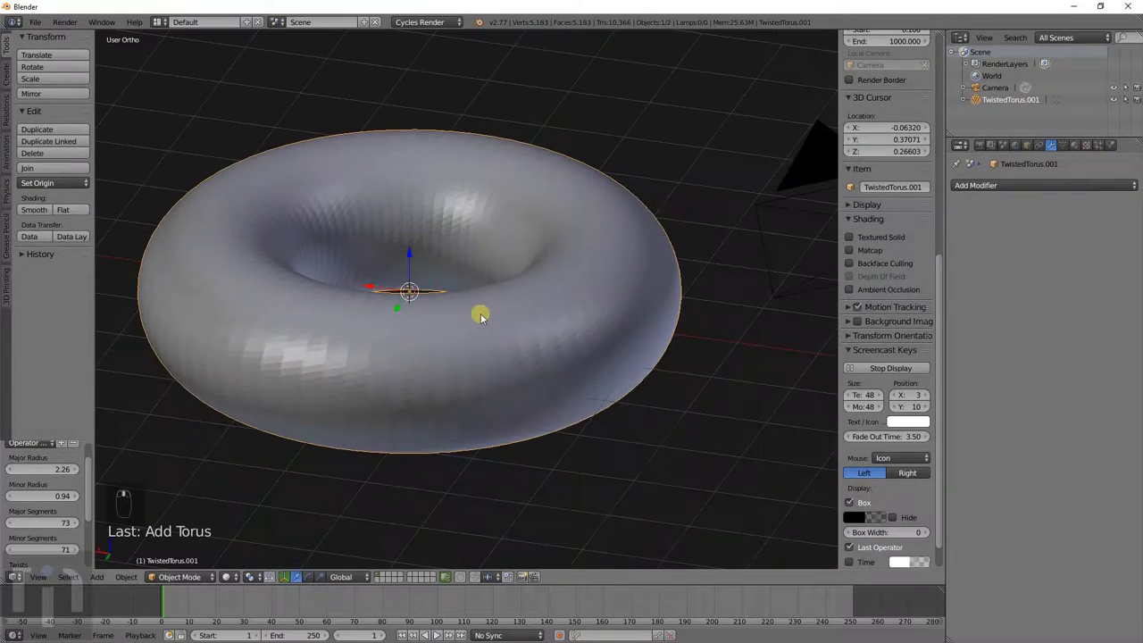
key(x)
key(shift+a)
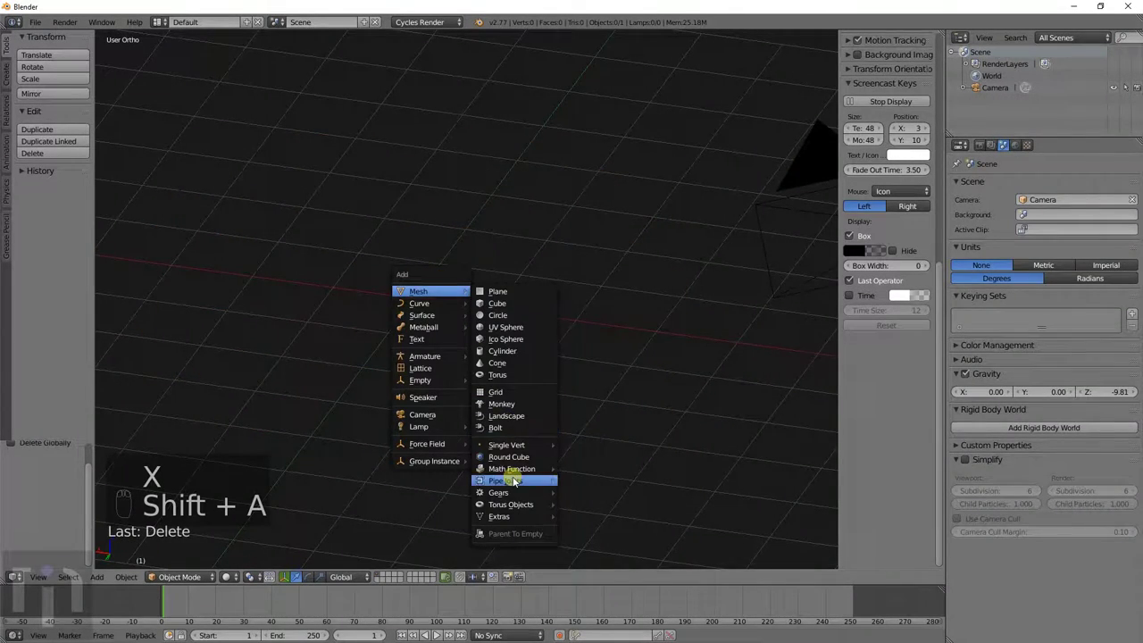
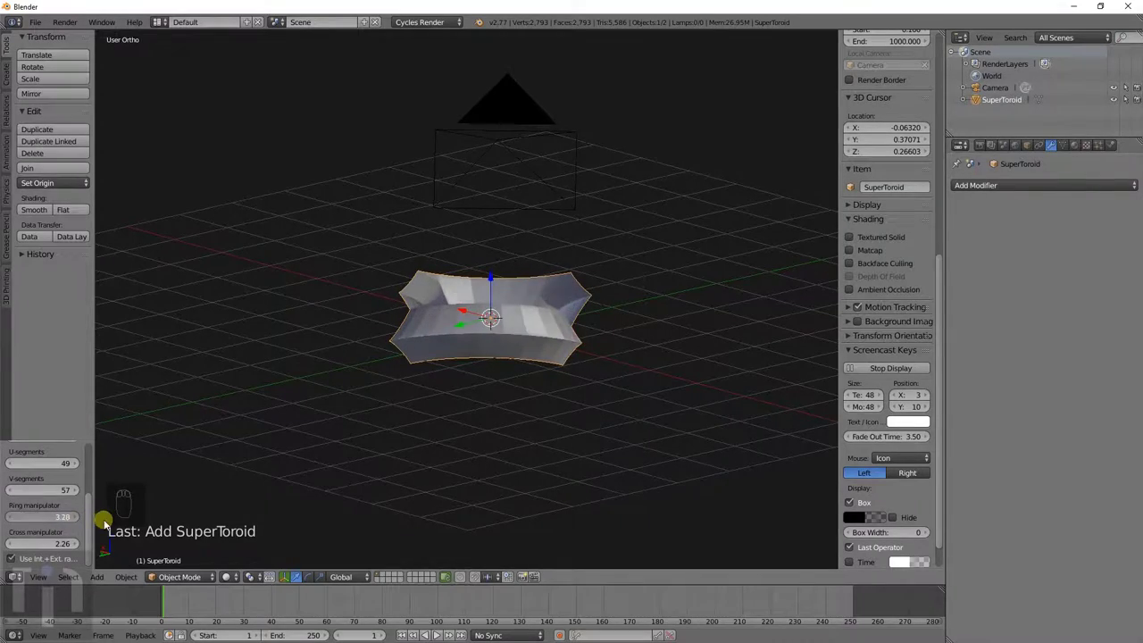
- Adjust the view of the supertoroid in the scene
drag(499, 411, 585, 377)
- Swap in the diamond mesh and orbit to inspect it from the side and above
key(x)
key(shift+a)
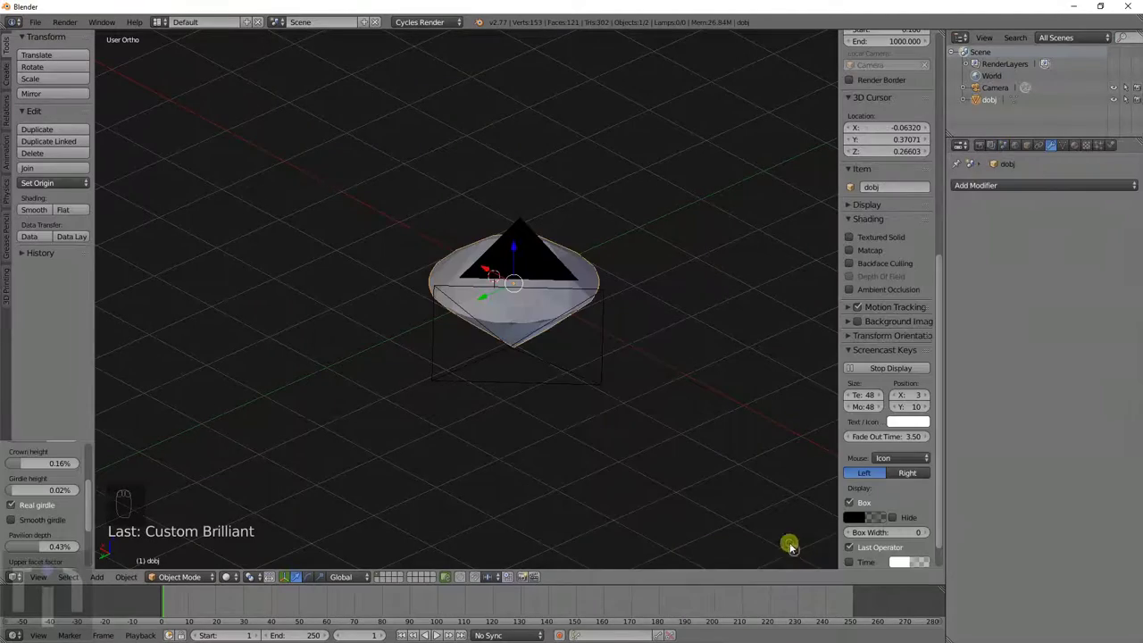
middle_click(559, 387)
middle_click(471, 402)
drag(628, 355, 565, 377)
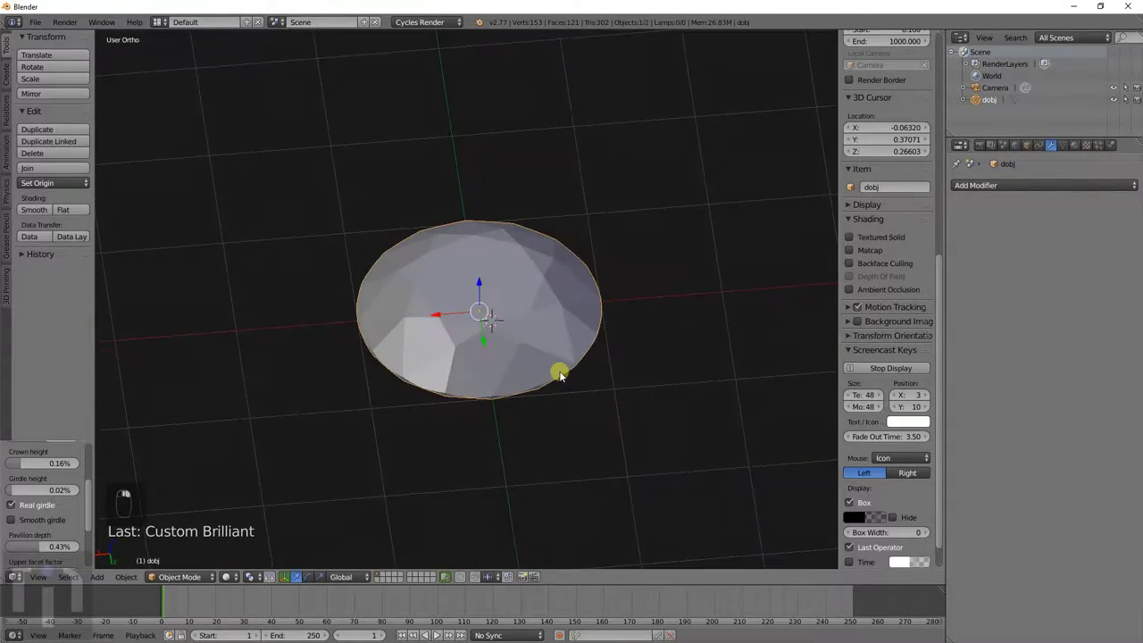
- Preview the diamond as clear glass against the coastal environment backdrop and orbit around it
key(shift+z)
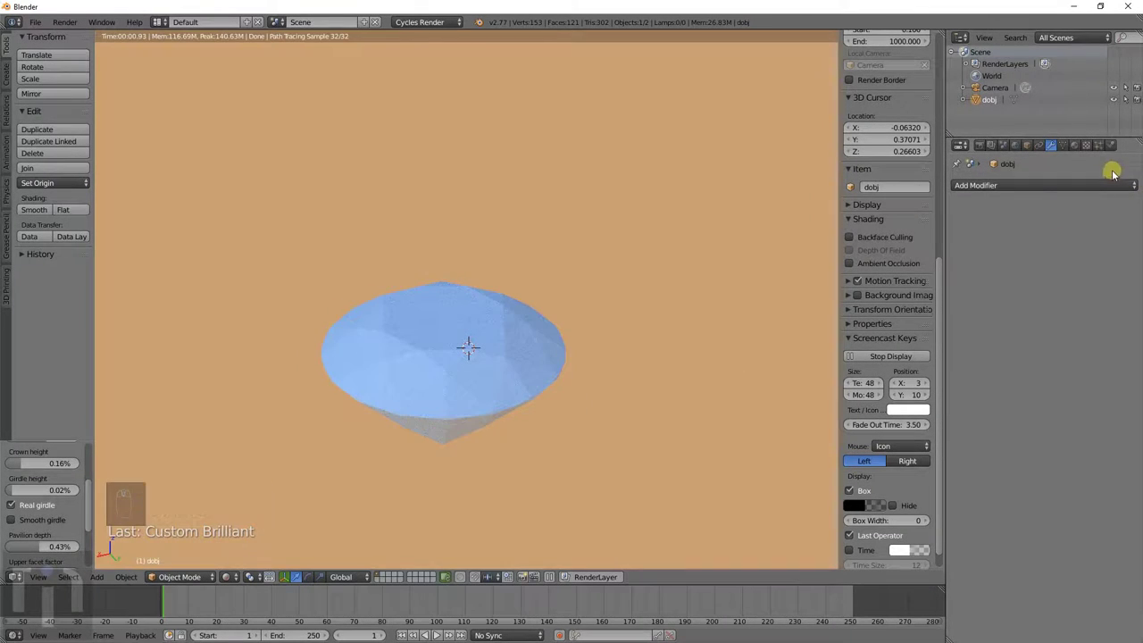
drag(1073, 153, 1003, 104)
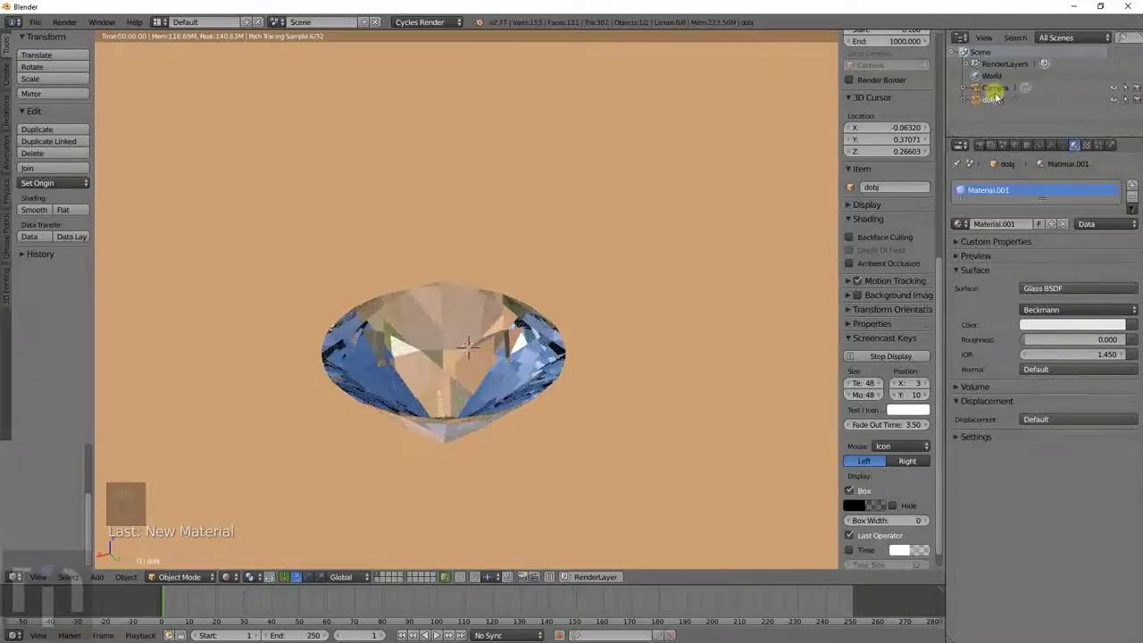
middle_click(535, 344)
middle_click(529, 357)
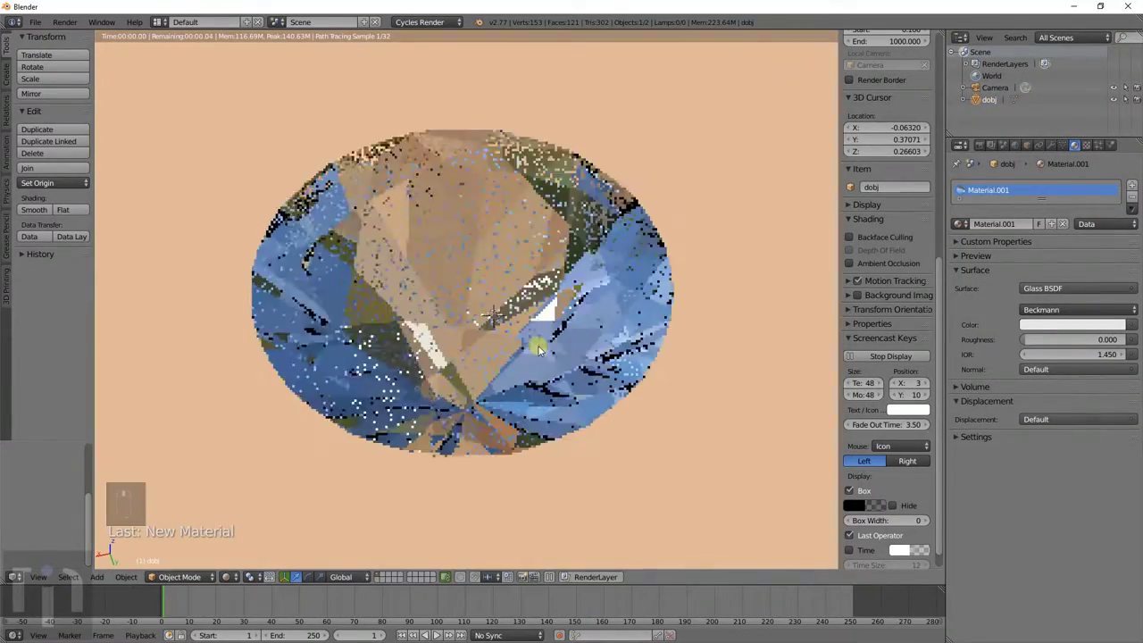
key(KP_5)
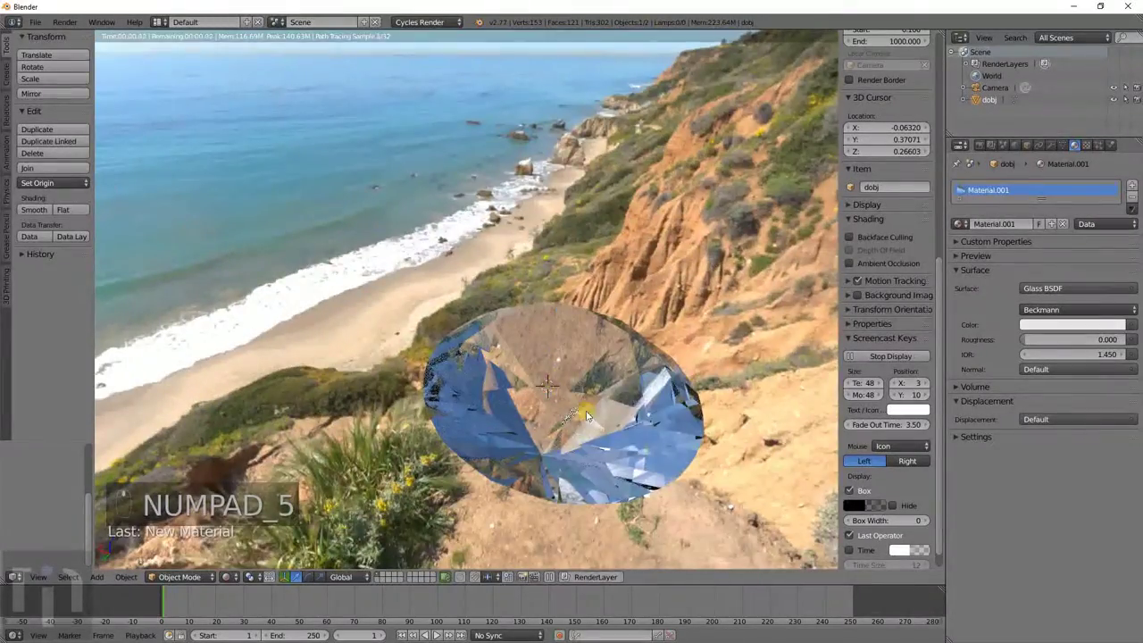
middle_click(543, 346)
middle_click(543, 349)
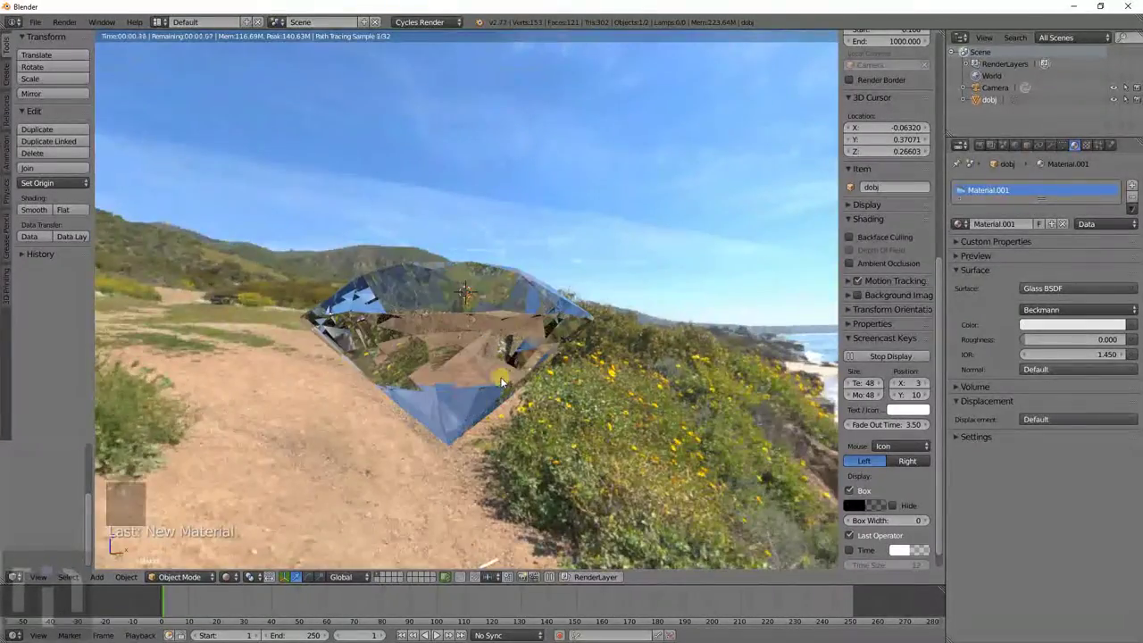
drag(541, 382, 575, 402)
middle_click(575, 414)
- Leave rendered shading, delete the glass diamond and bring up the Extras mesh list
key(x)
key(z)
key(z)
drag(526, 386, 491, 375)
key(x)
right_click(490, 375)
key(shift+z)
key(shift+z)
key(shift+a)
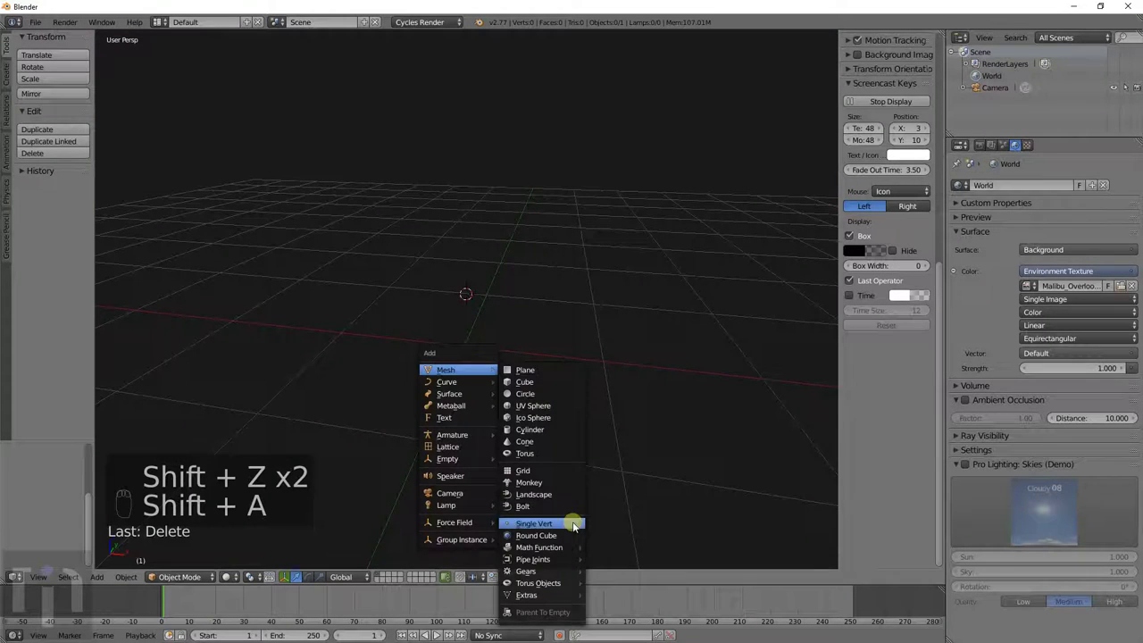
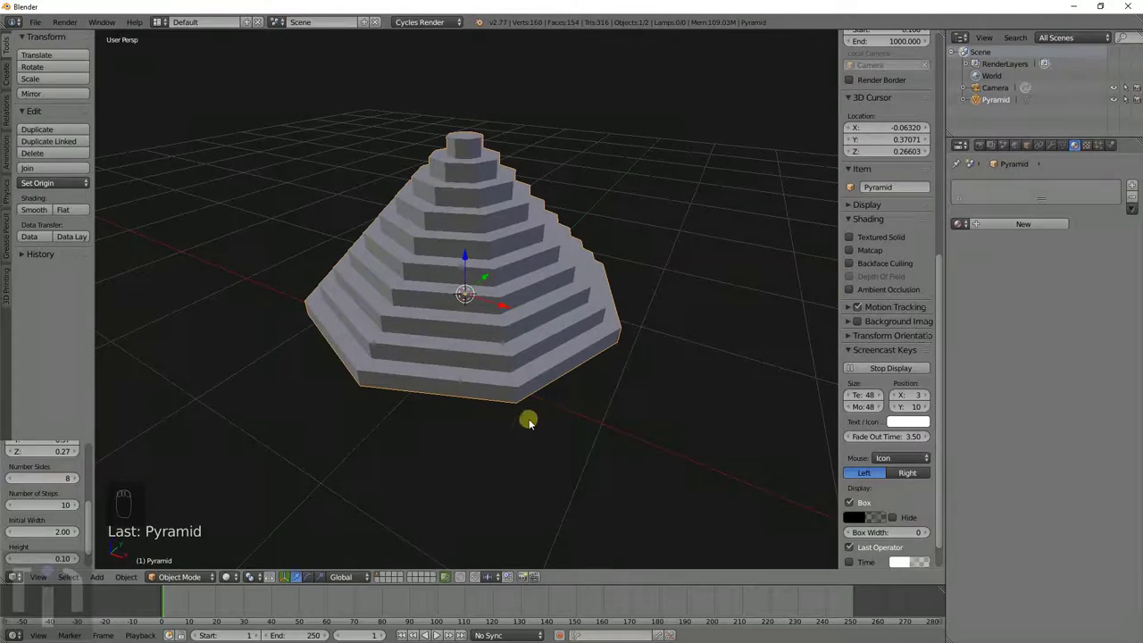
- Give the step pyramid more sides, adjust its step proportions and view it from above
drag(616, 441, 474, 445)
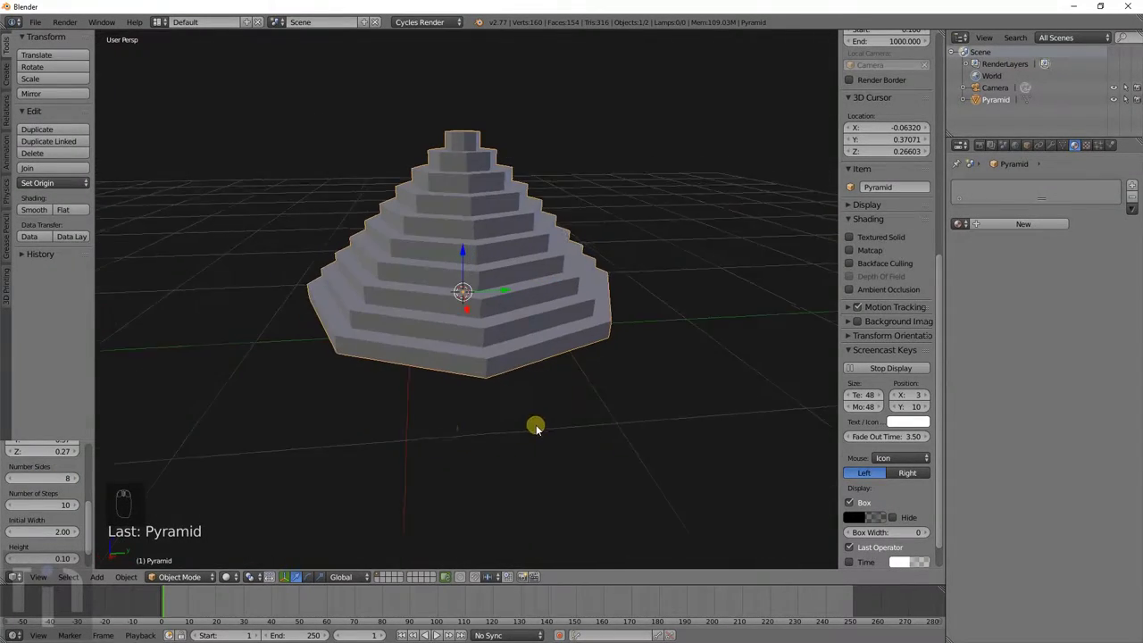
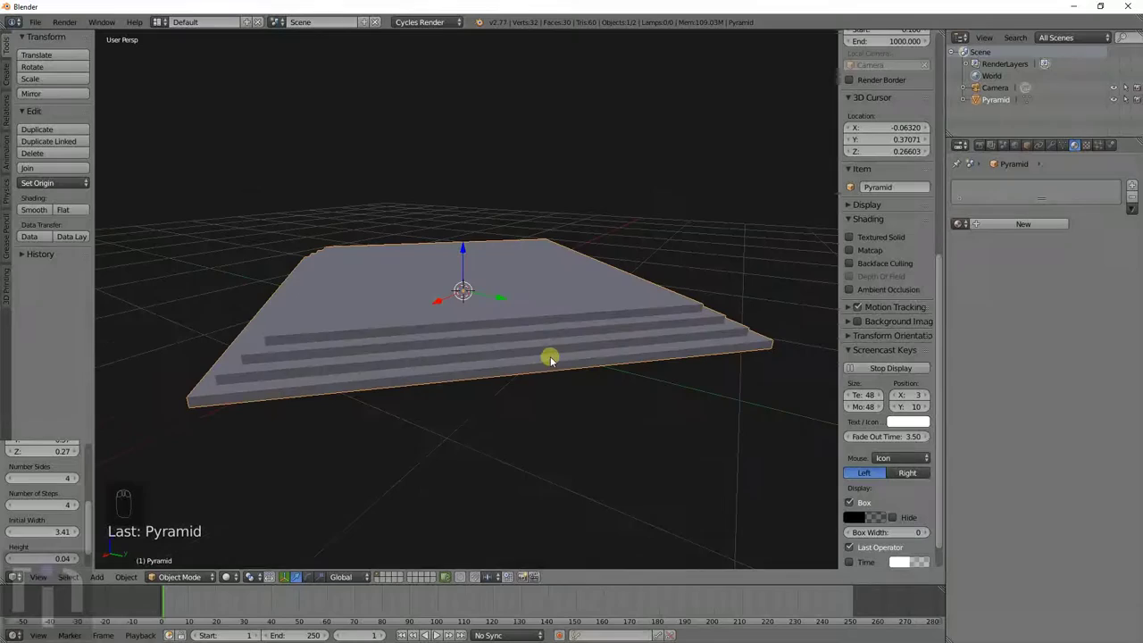
drag(434, 381, 704, 382)
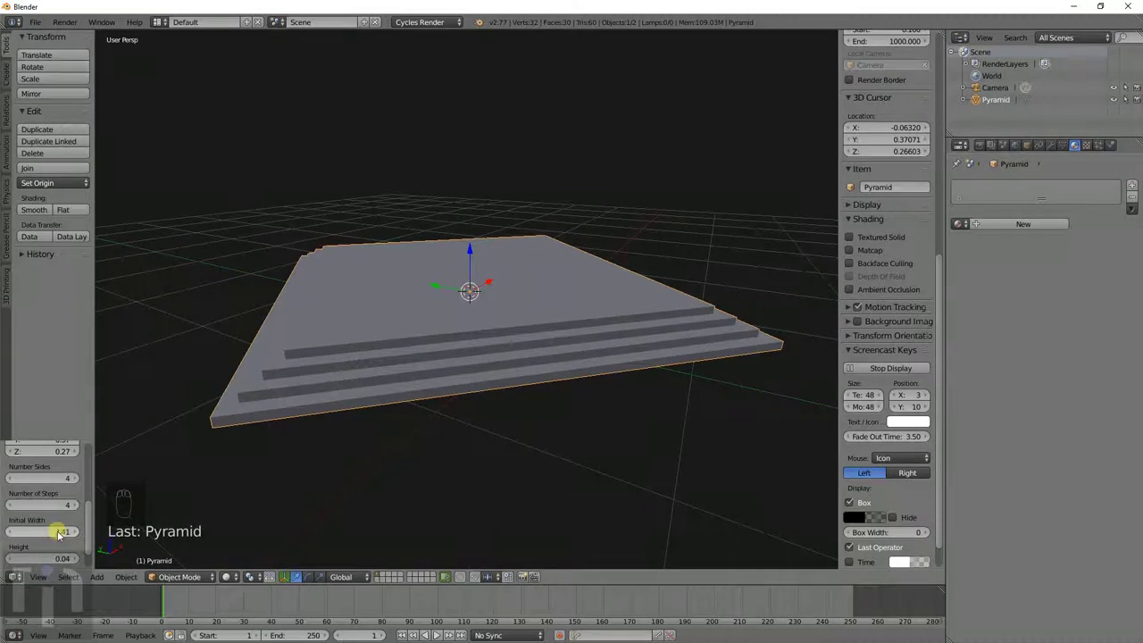
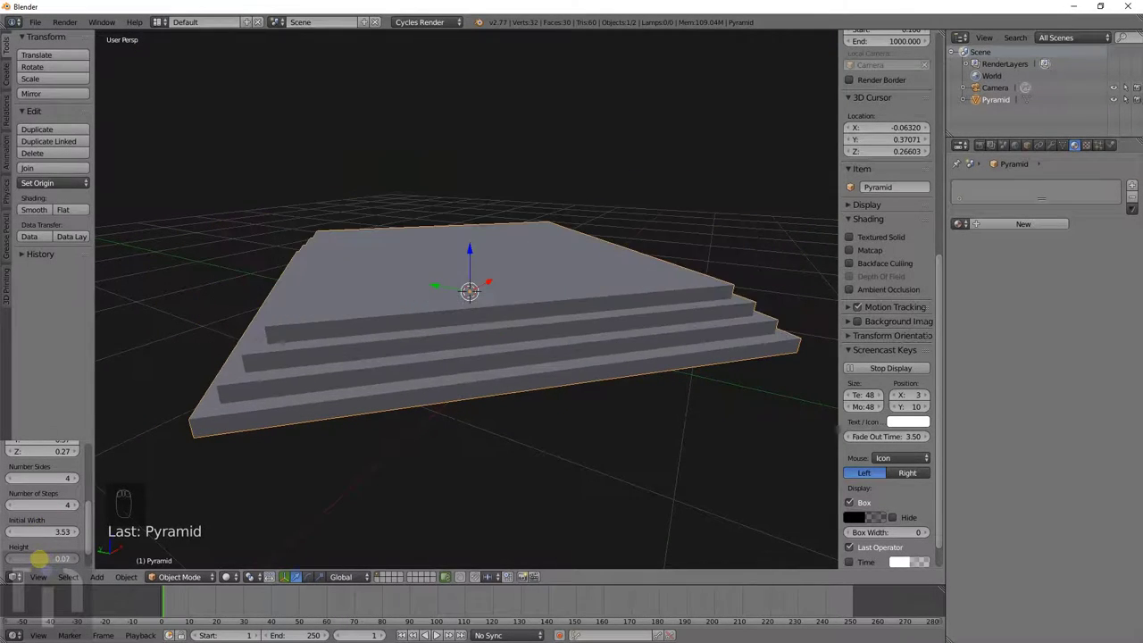
middle_click(324, 430)
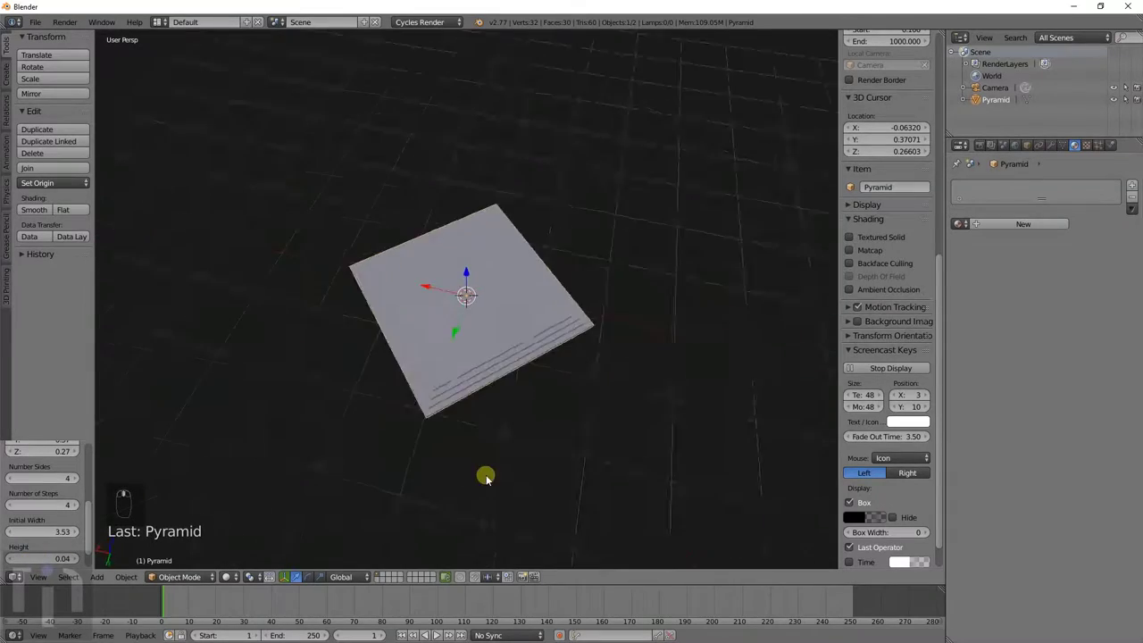
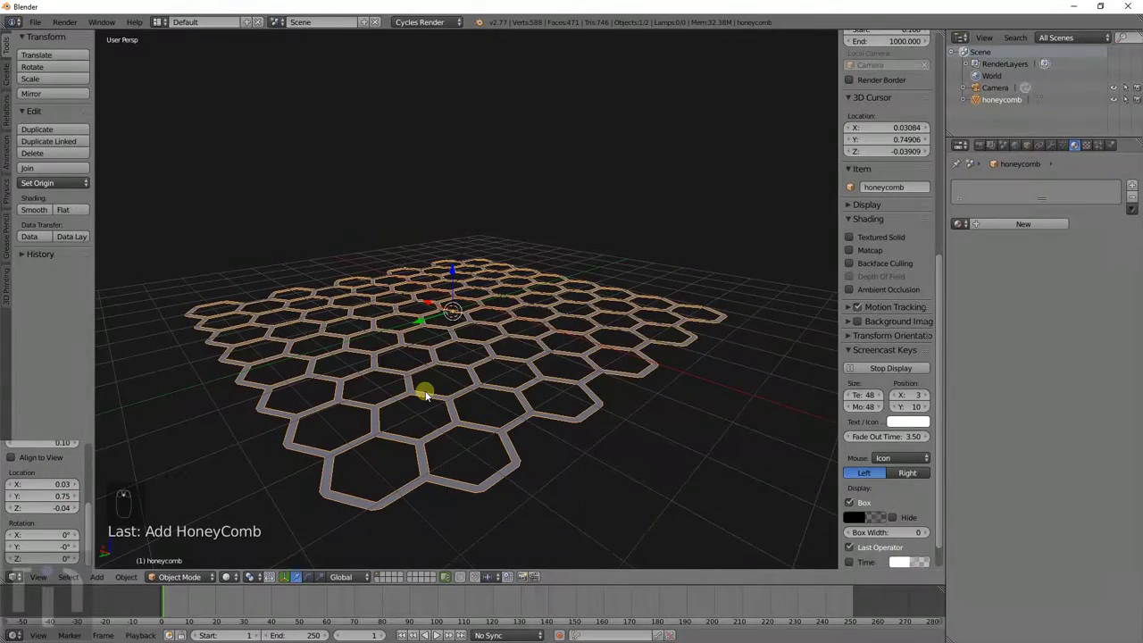
- Extrude all of the honeycomb geometry to a shallow thickness in Edit Mode
middle_click(558, 374)
key(Tab)
key(Tab)
key(Tab)
key(a)
key(a)
key(e)
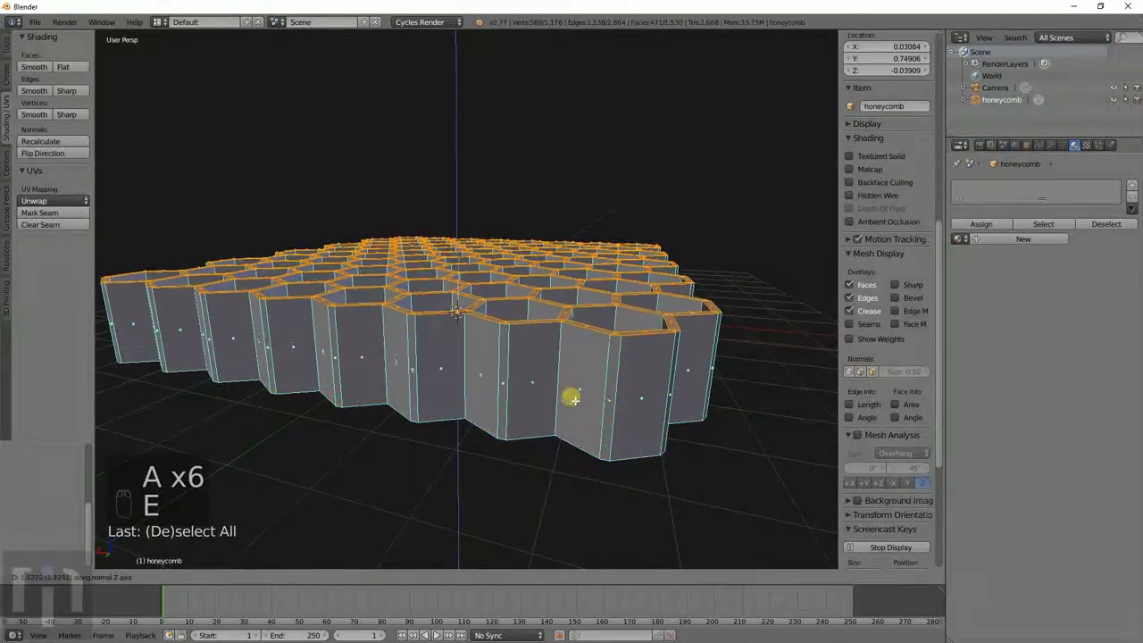
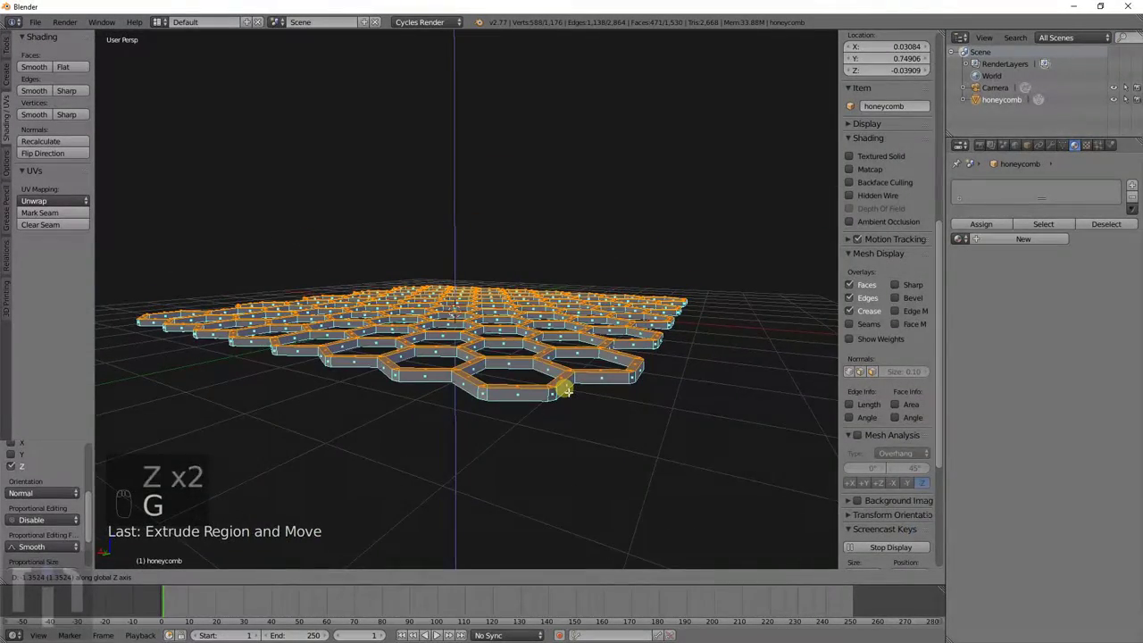
key(Tab)
- Orbit to inspect the thickened honeycomb from above and from a low angle
middle_click(575, 389)
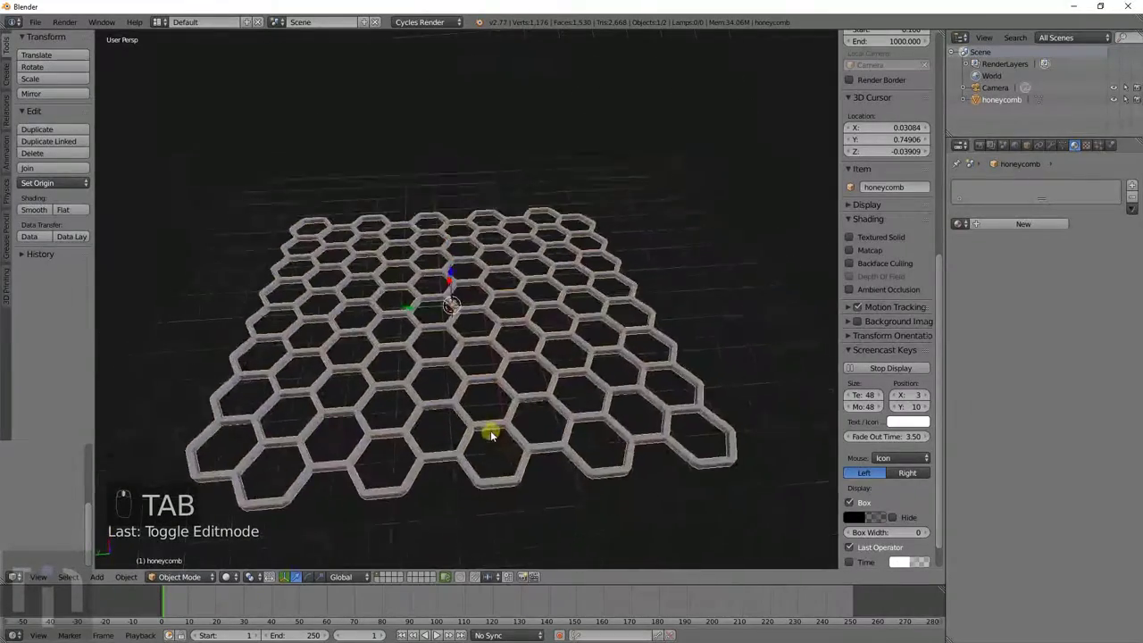
middle_click(600, 327)
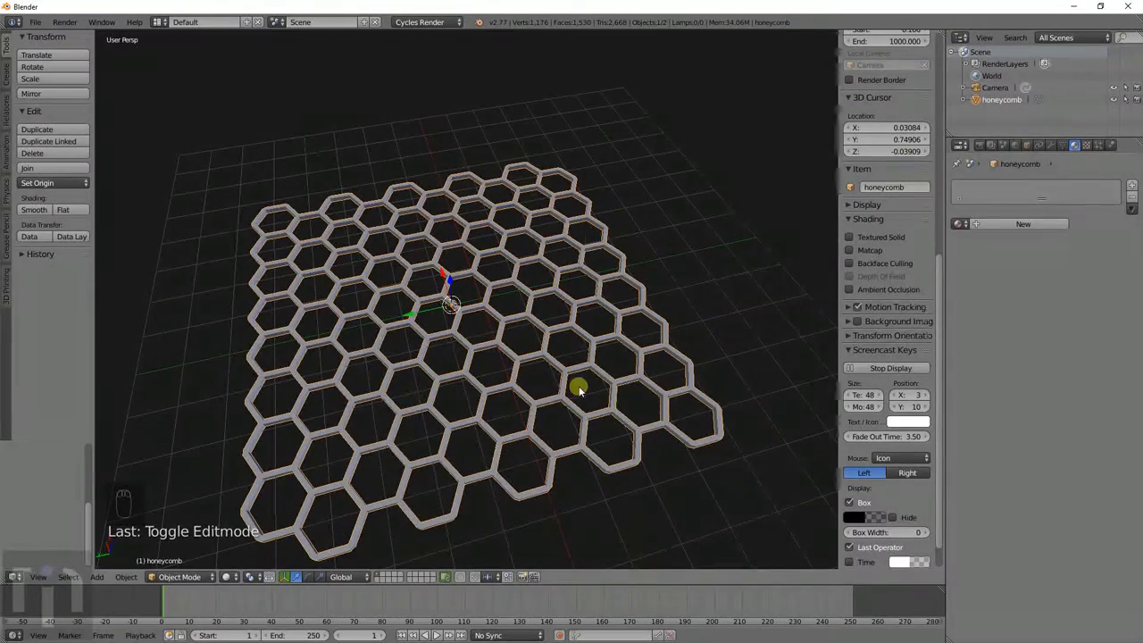
drag(481, 352, 508, 390)
drag(508, 390, 508, 389)
- Delete the honeycomb and add a teapot mesh from the Extras list
key(x)
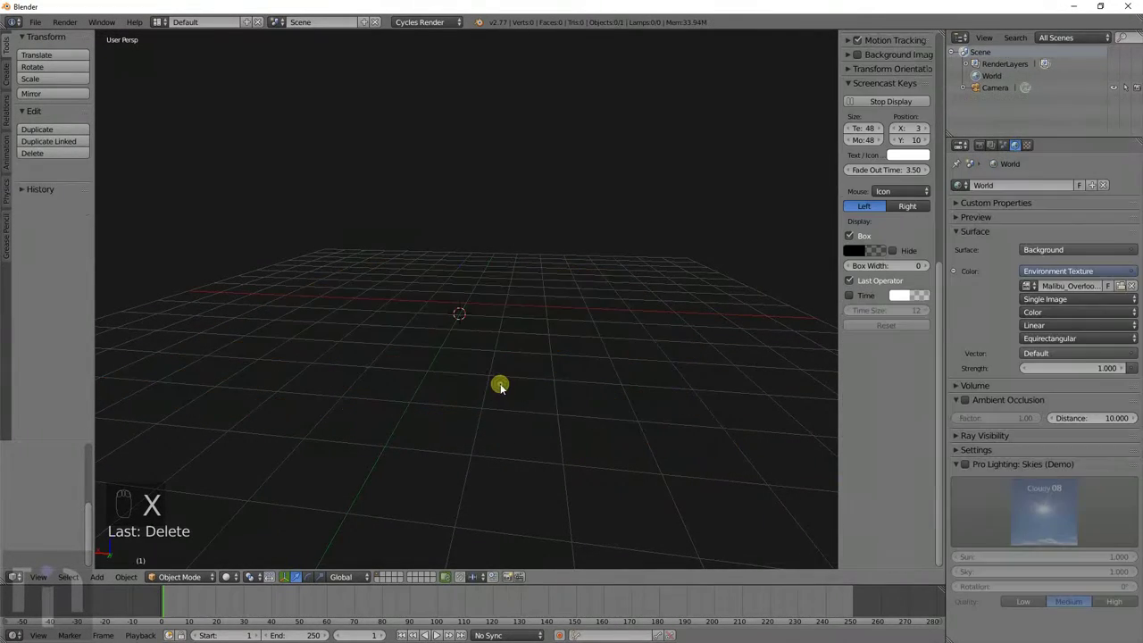
key(shift+a)
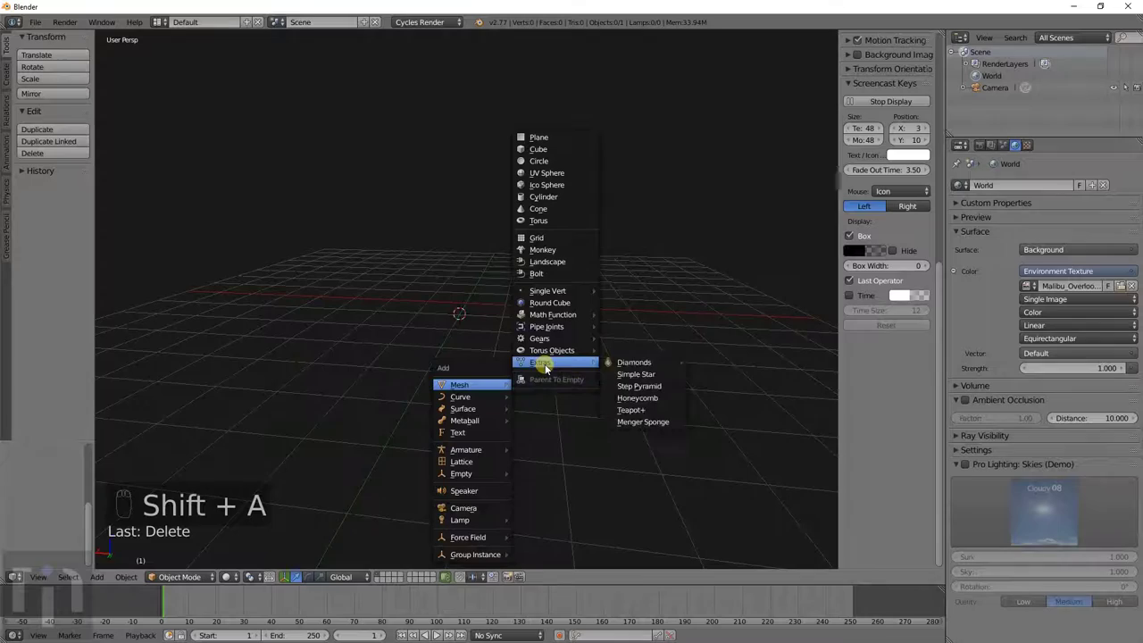
click(655, 412)
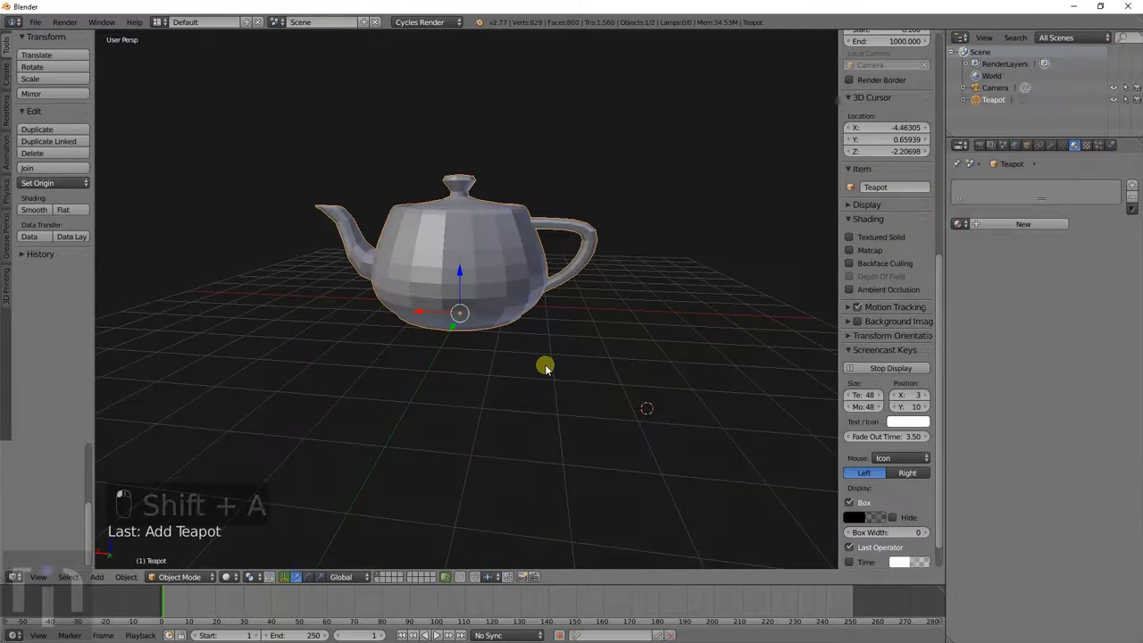
drag(520, 390, 556, 406)
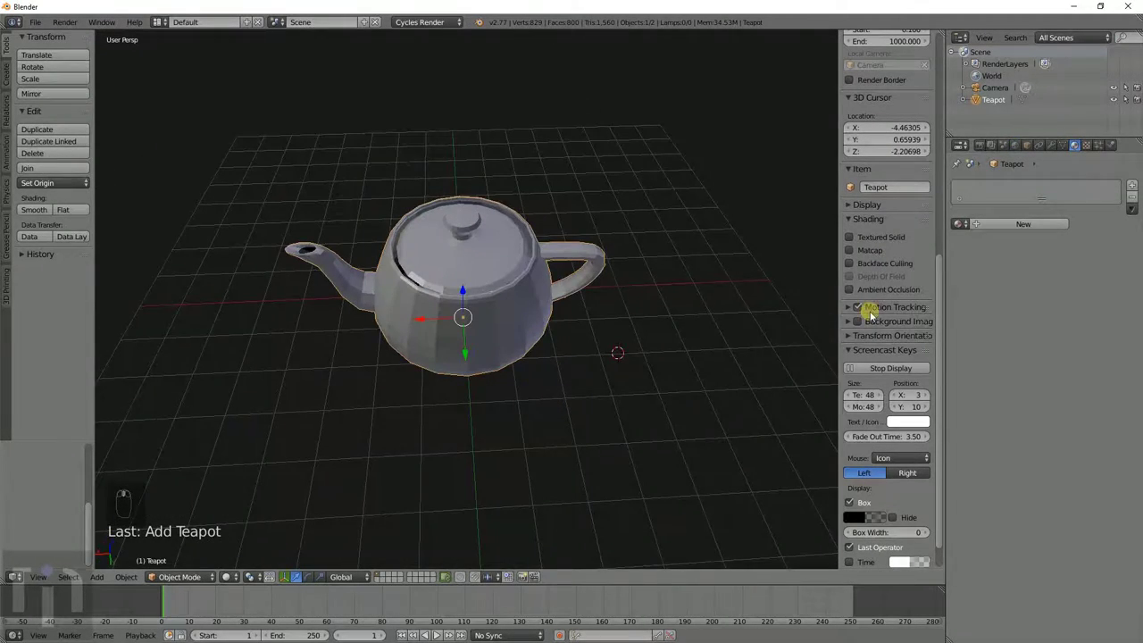
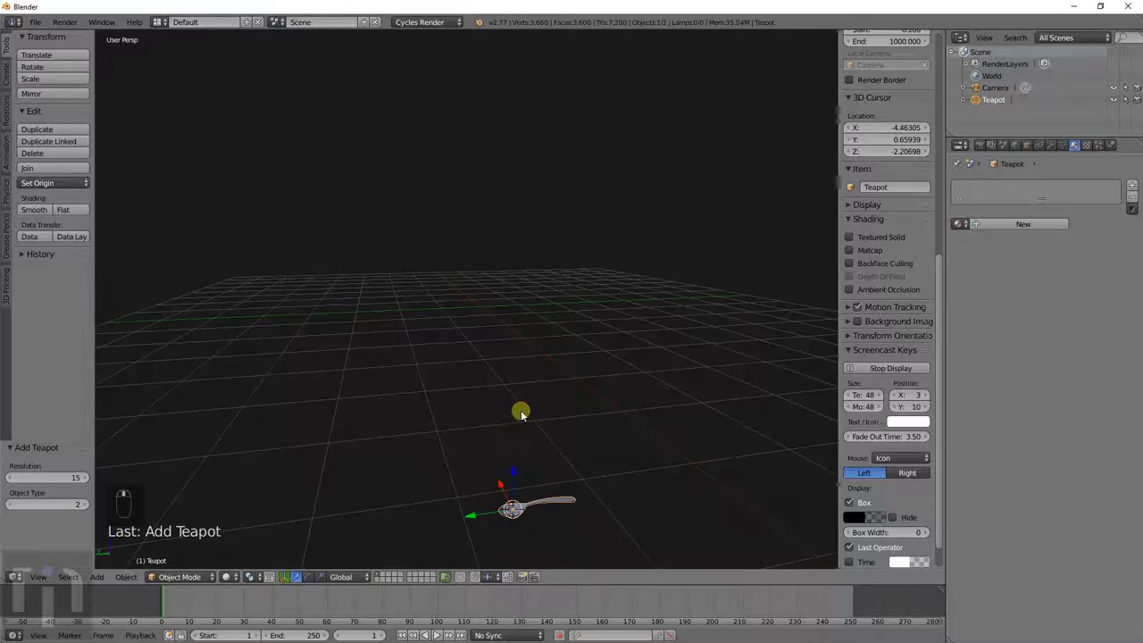
key(g)
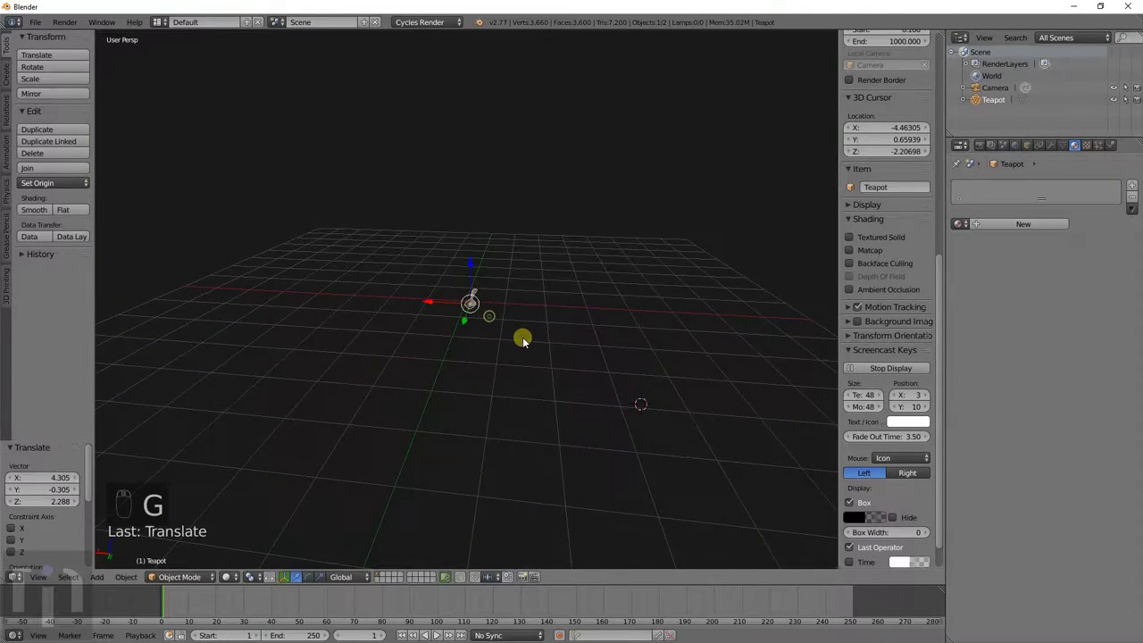
- Delete the teapot and bring the add-object list back up
middle_click(446, 353)
key(x)
click(475, 336)
key(shift+a)
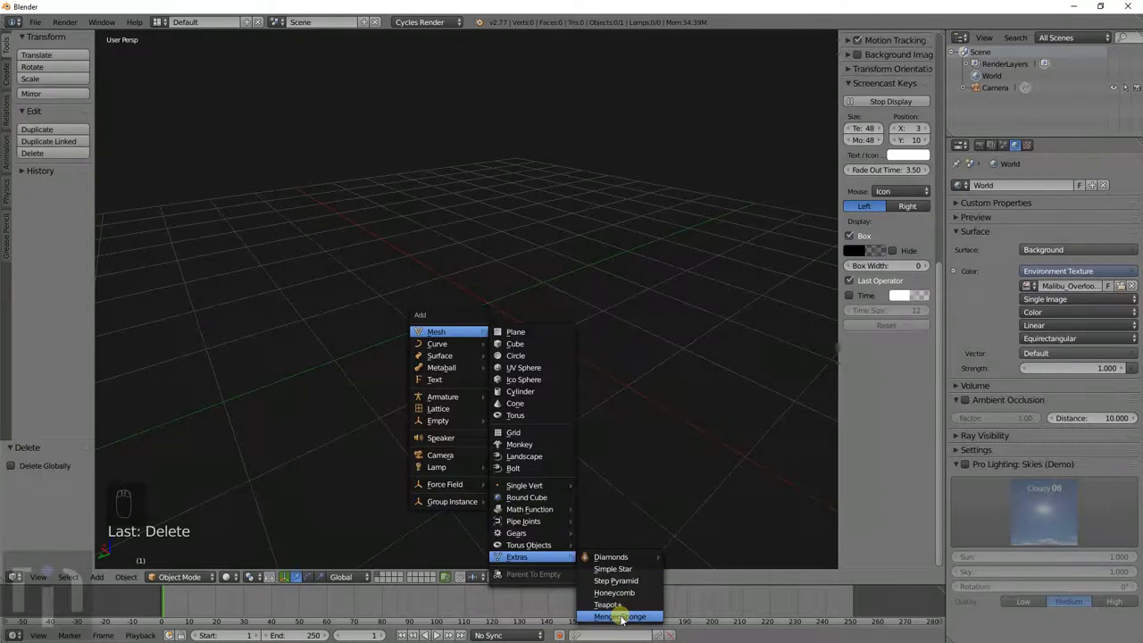
drag(456, 395, 168, 451)
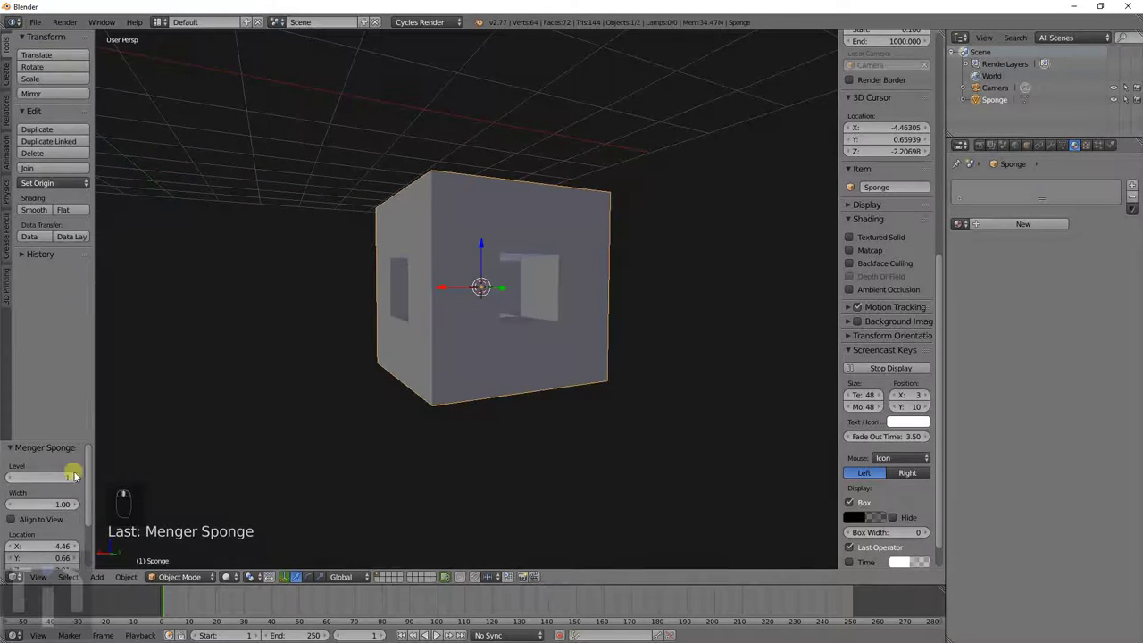
click(76, 483)
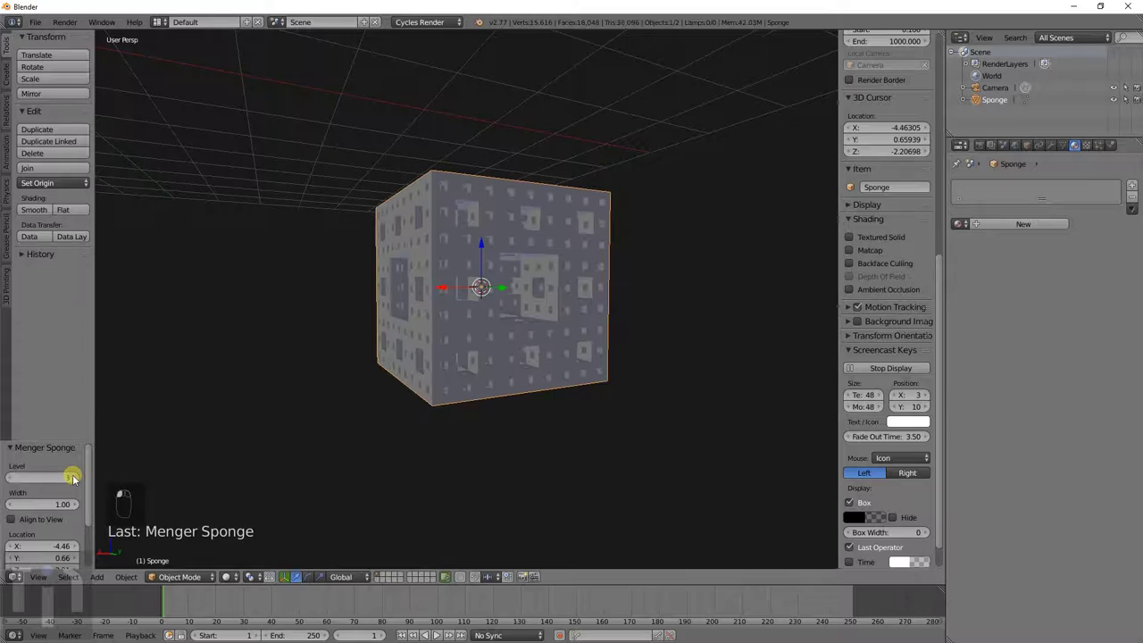
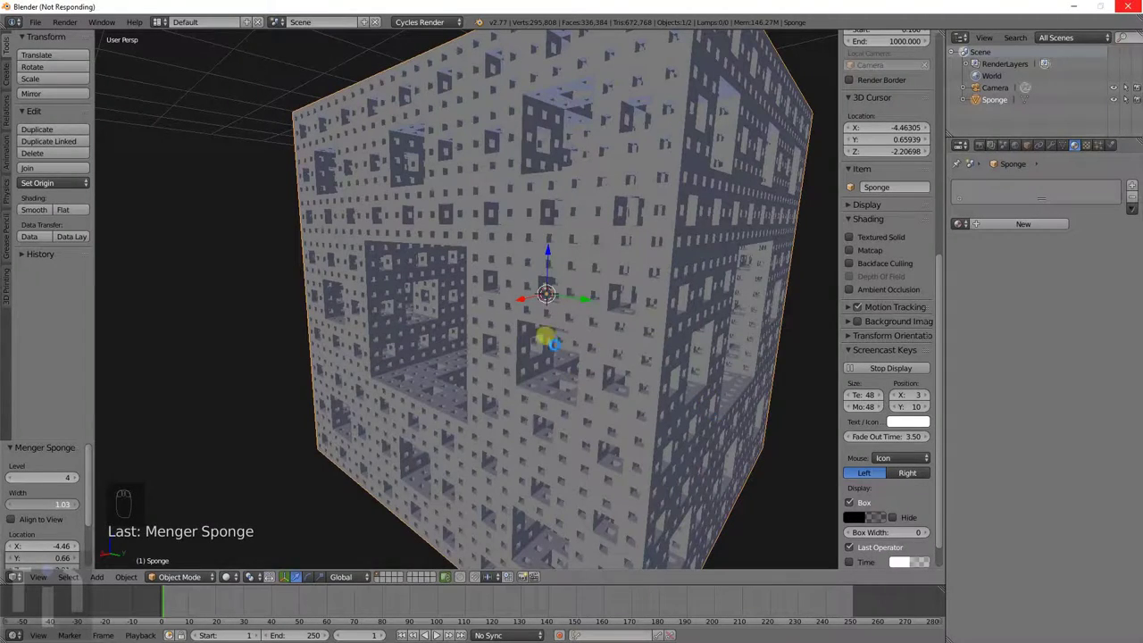
drag(358, 422, 532, 371)
drag(881, 236, 896, 238)
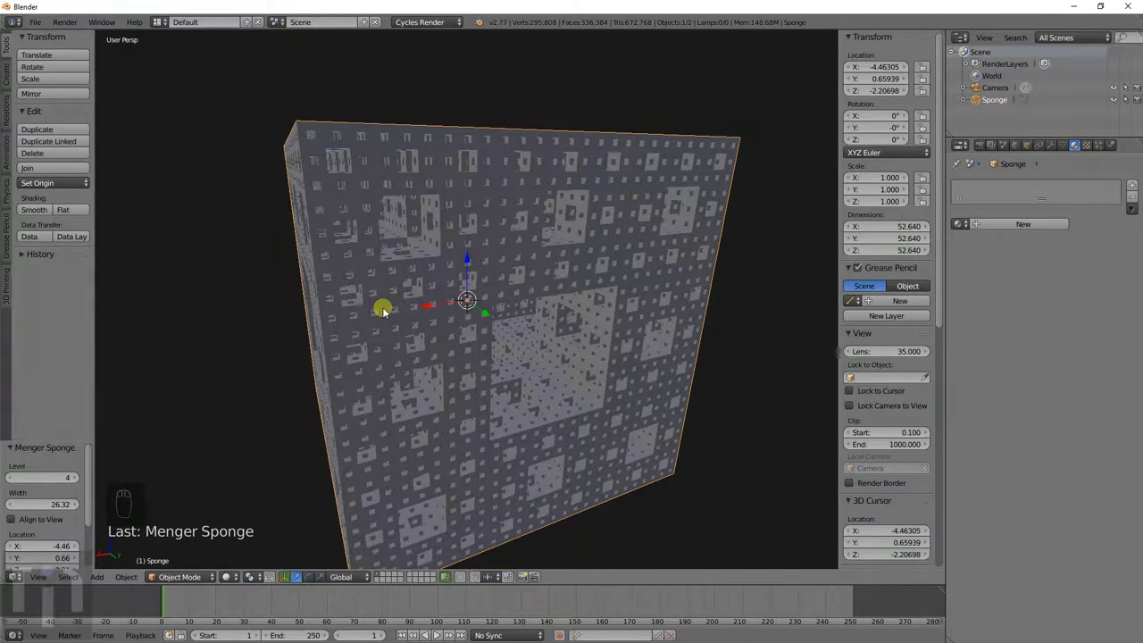
- Add a lattice object and look it over from several angles
key(x)
key(shift+a)
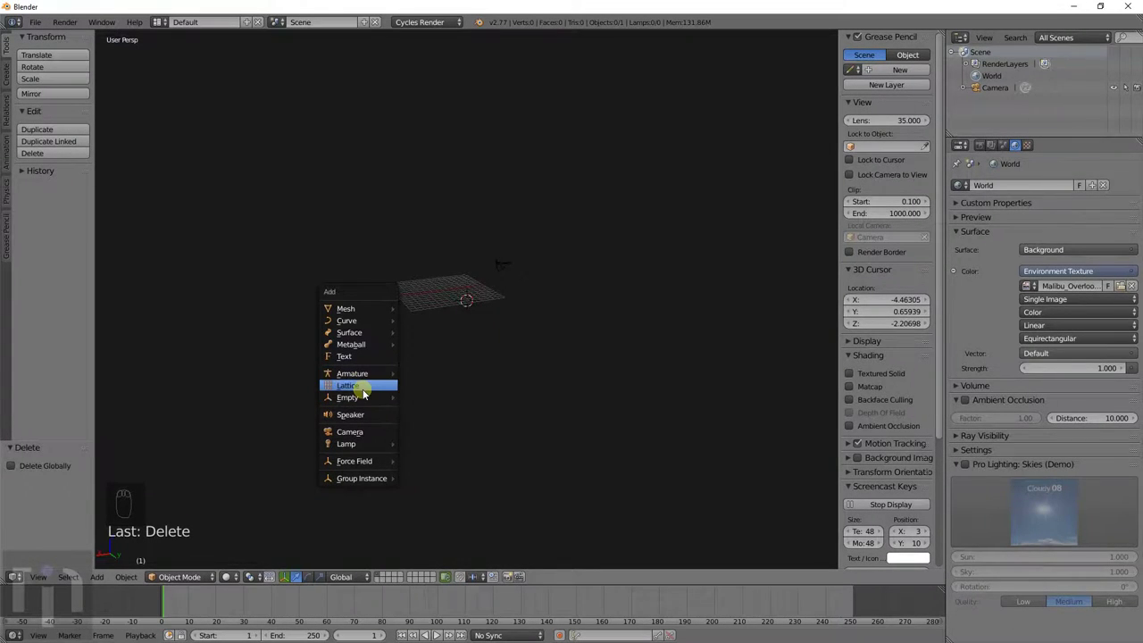
click(514, 327)
drag(47, 511, 47, 438)
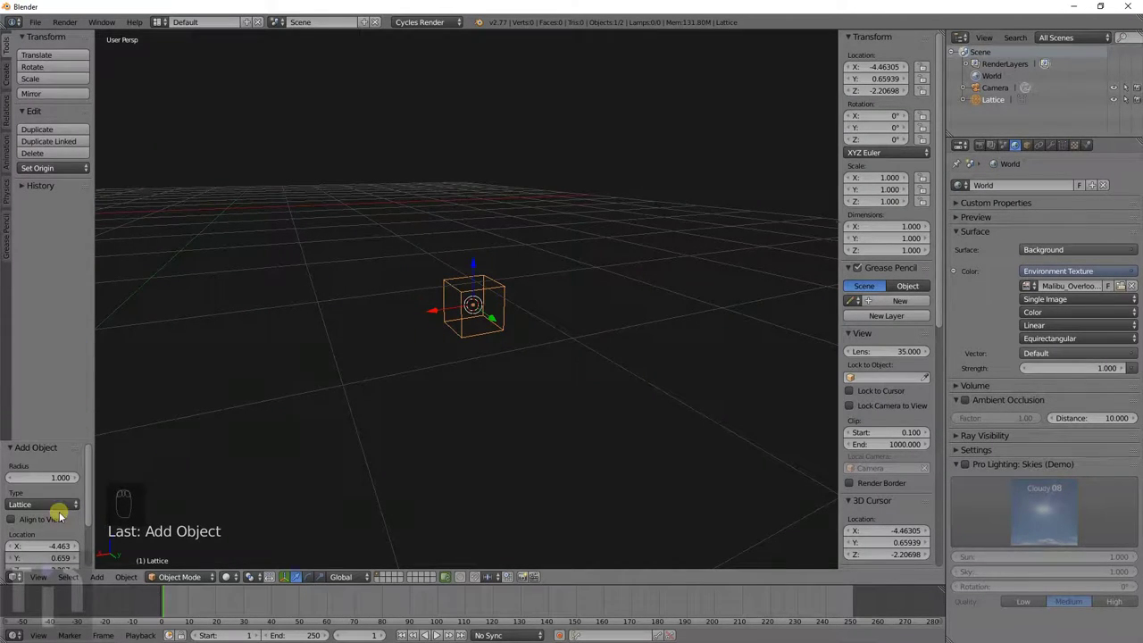
scroll(down, 3)
drag(61, 520, 45, 529)
scroll(up, 3)
middle_click(45, 520)
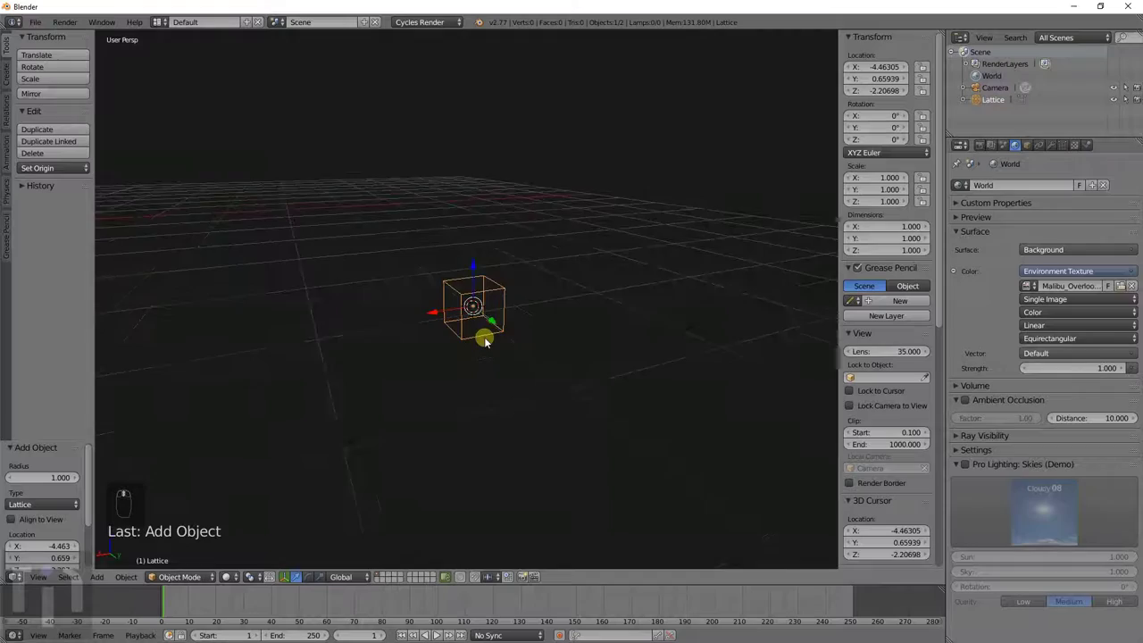
- Briefly enter the lattice's edit mode, then delete the lattice
key(Tab)
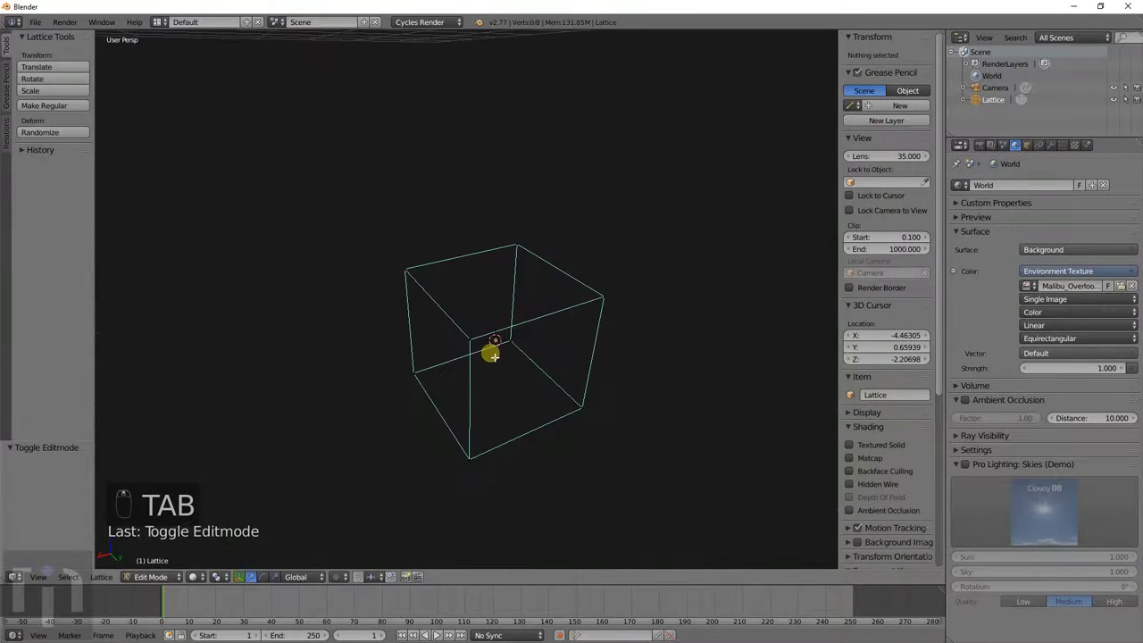
key(Tab)
key(x)
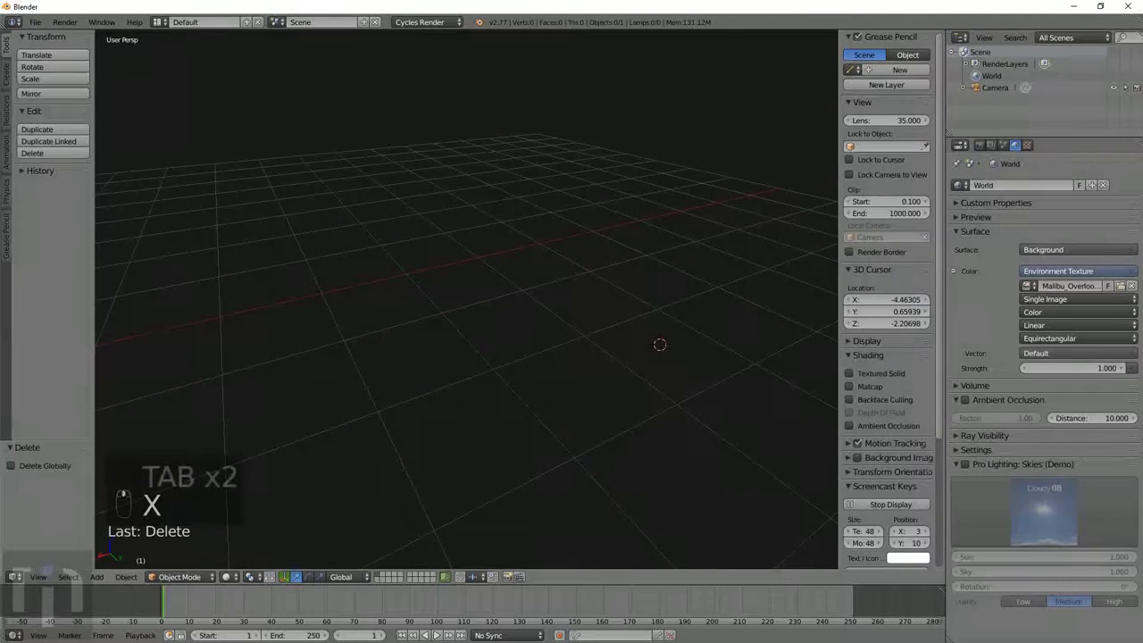
drag(48, 26, 61, 82)
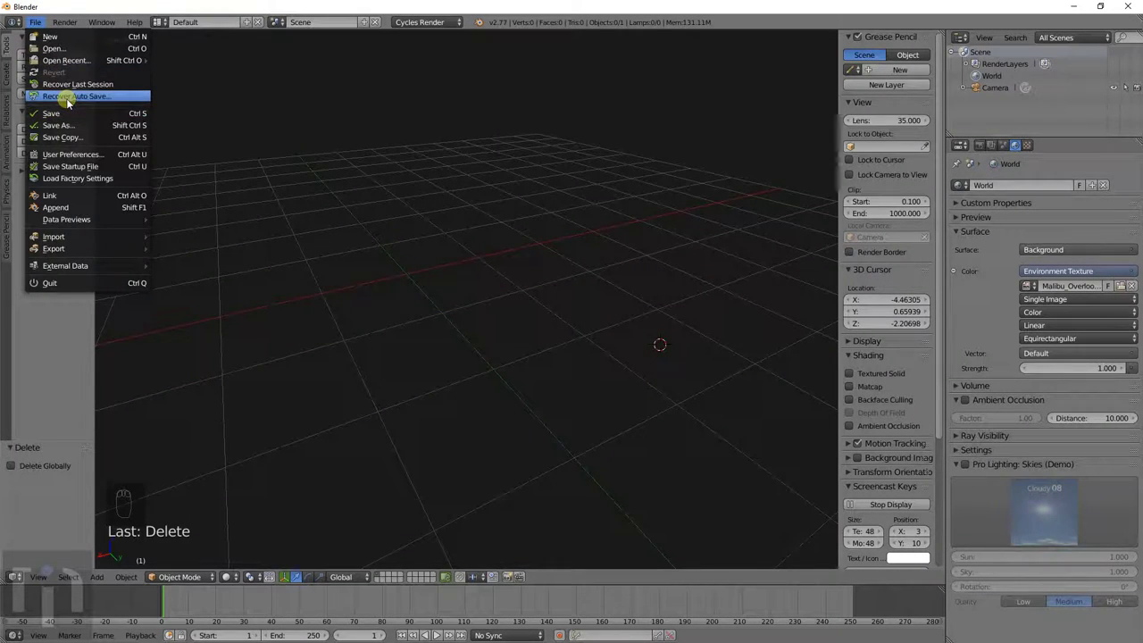
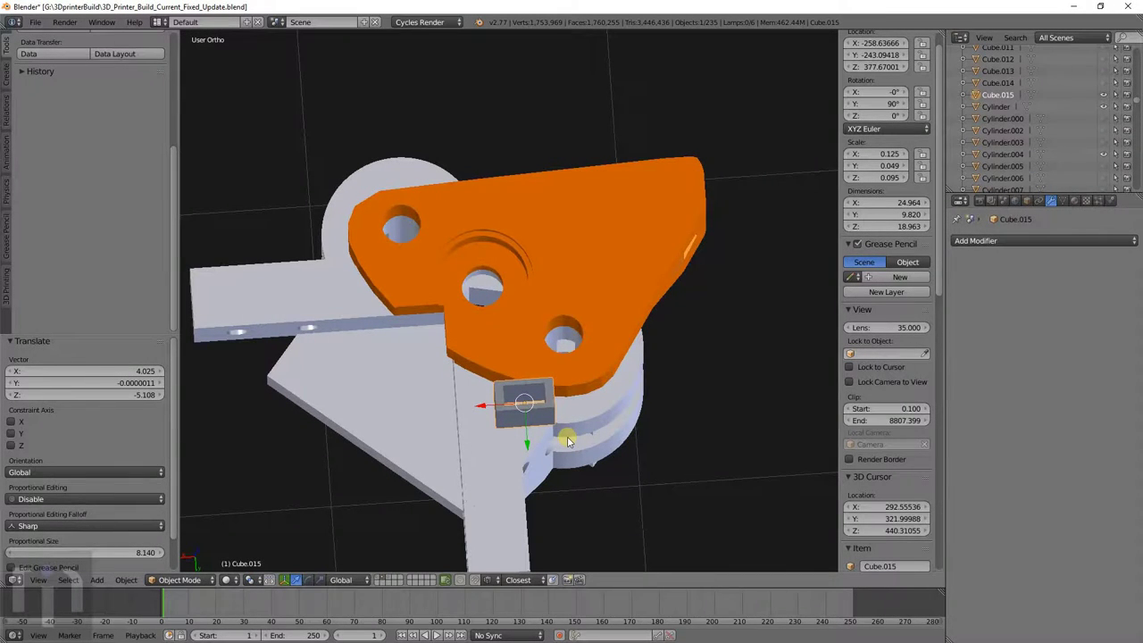
- Orbit to inspect how the switch box sits against the plate
middle_click(568, 412)
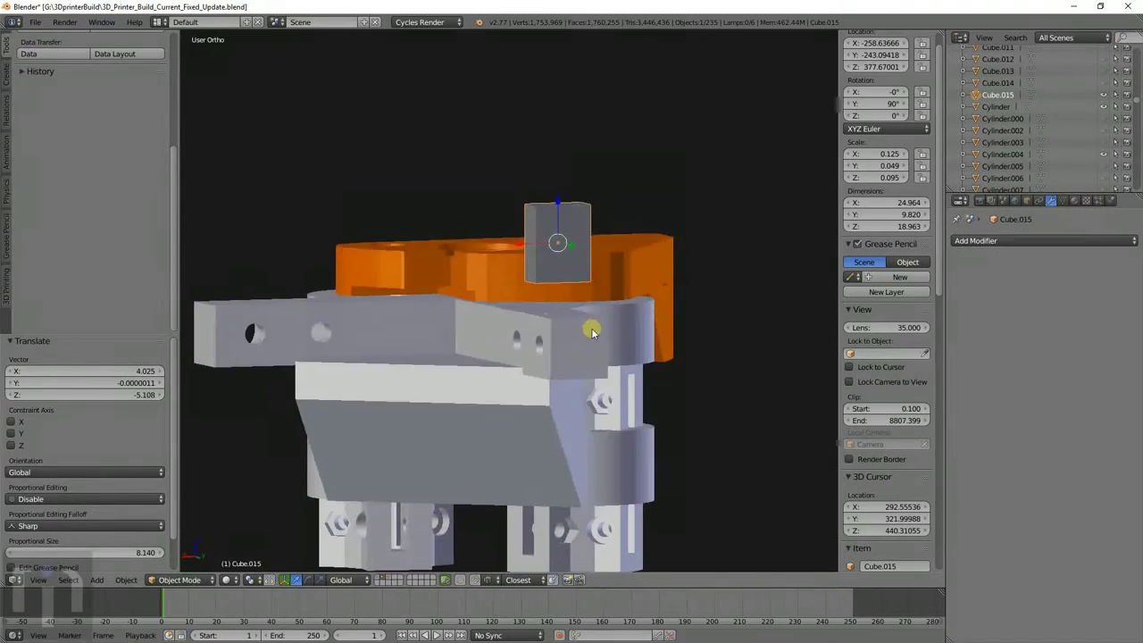
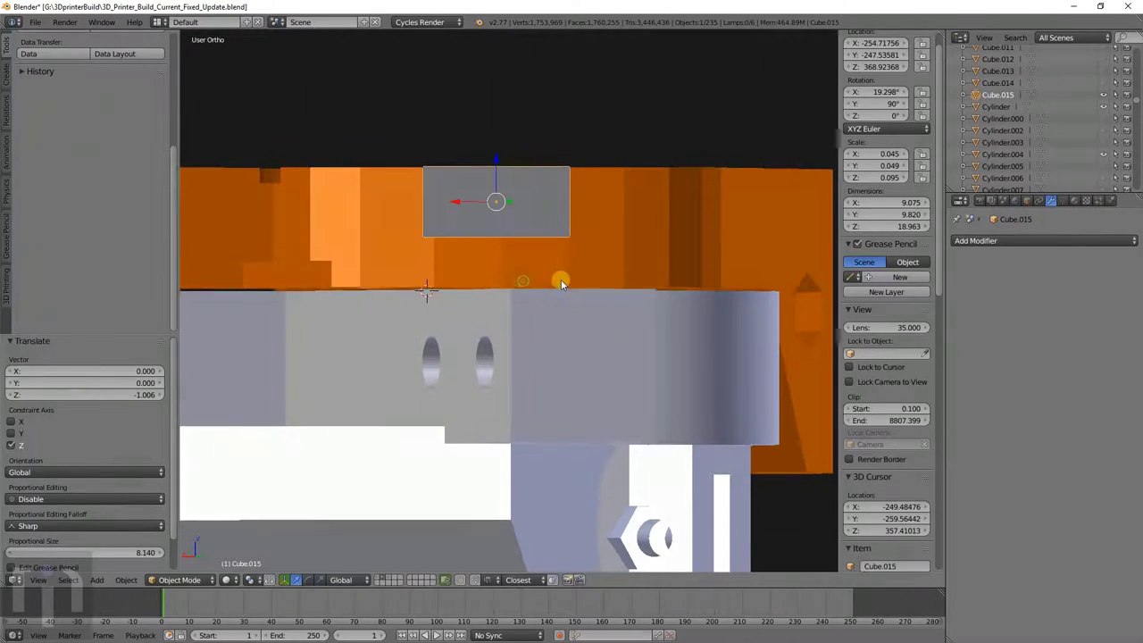
drag(522, 325, 512, 288)
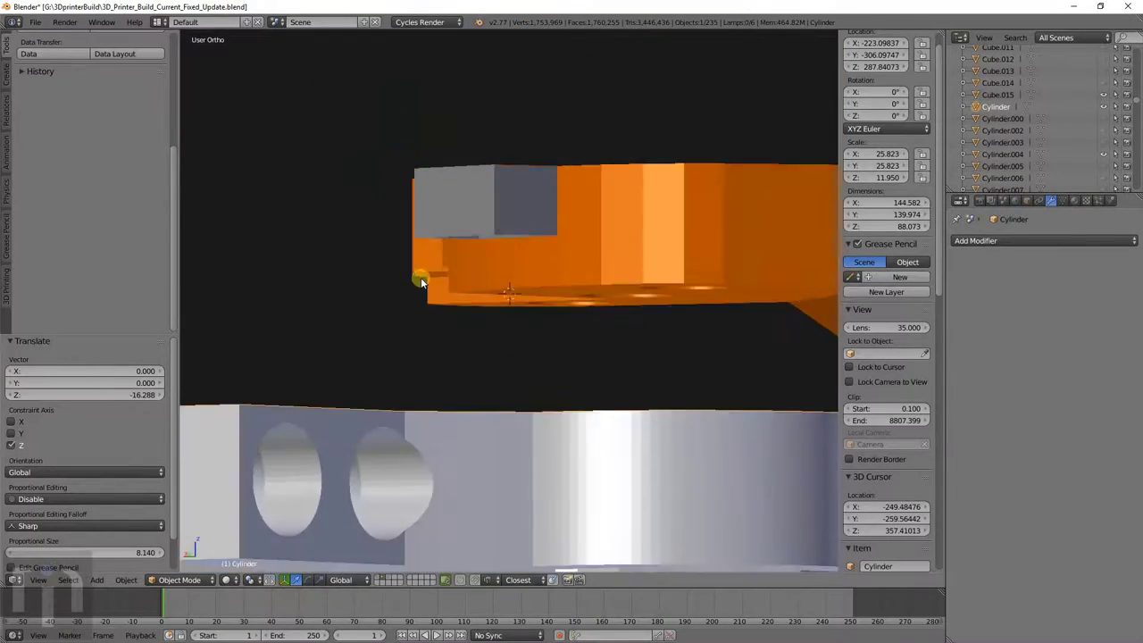
- Orbit to look at the plate's underside below the switch box
drag(423, 214, 503, 394)
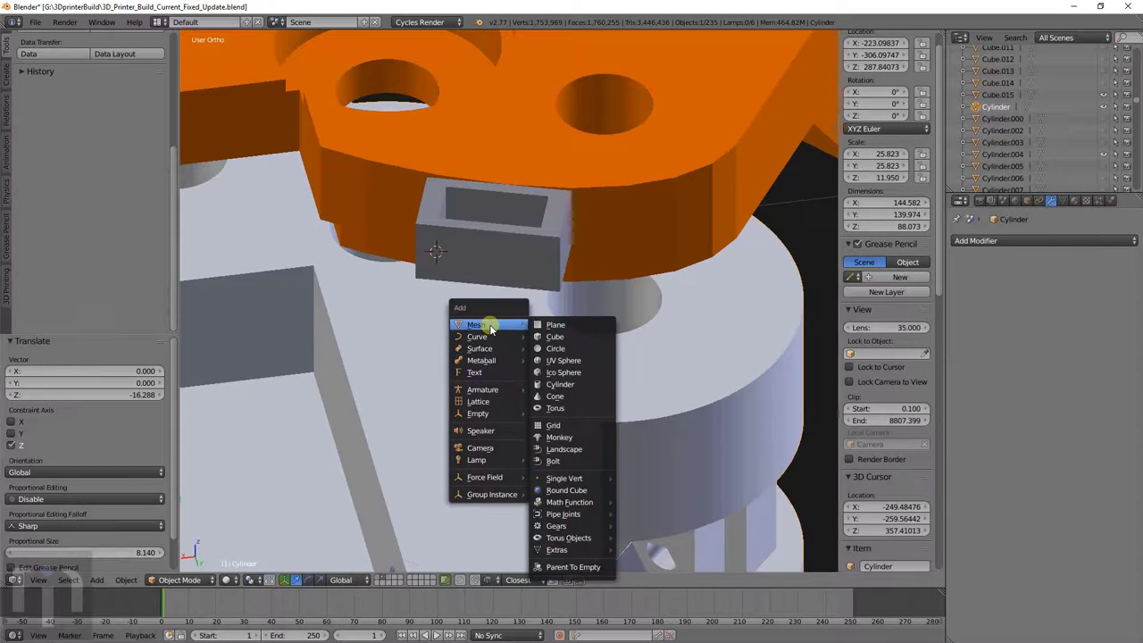
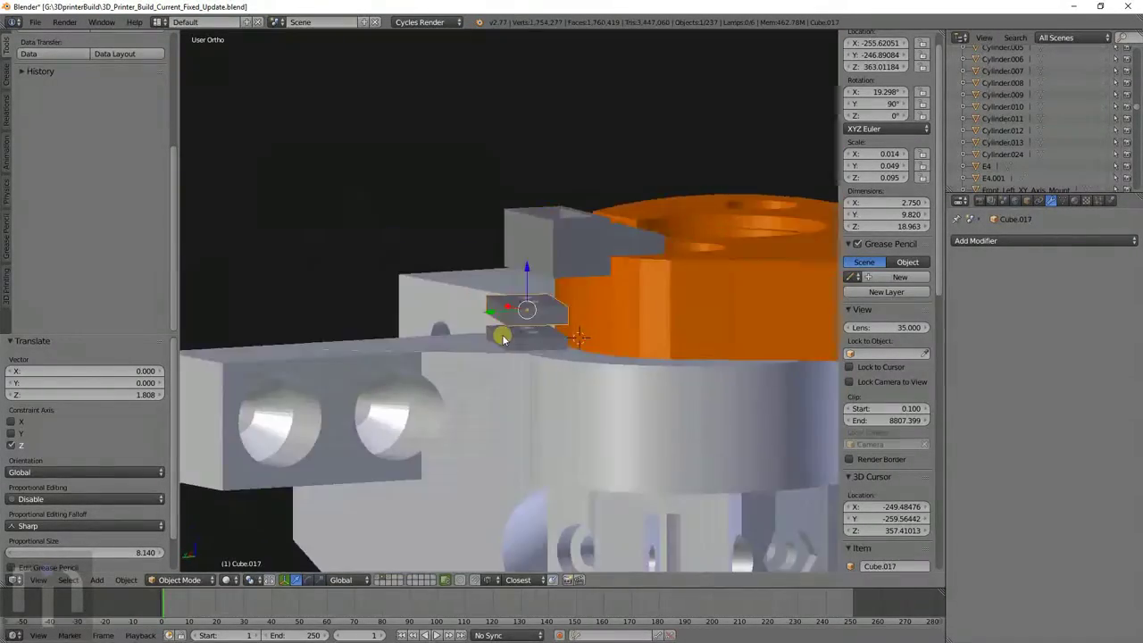
- Orbit around Cube.017 to check its fit under the orange plate's edge
middle_click(555, 308)
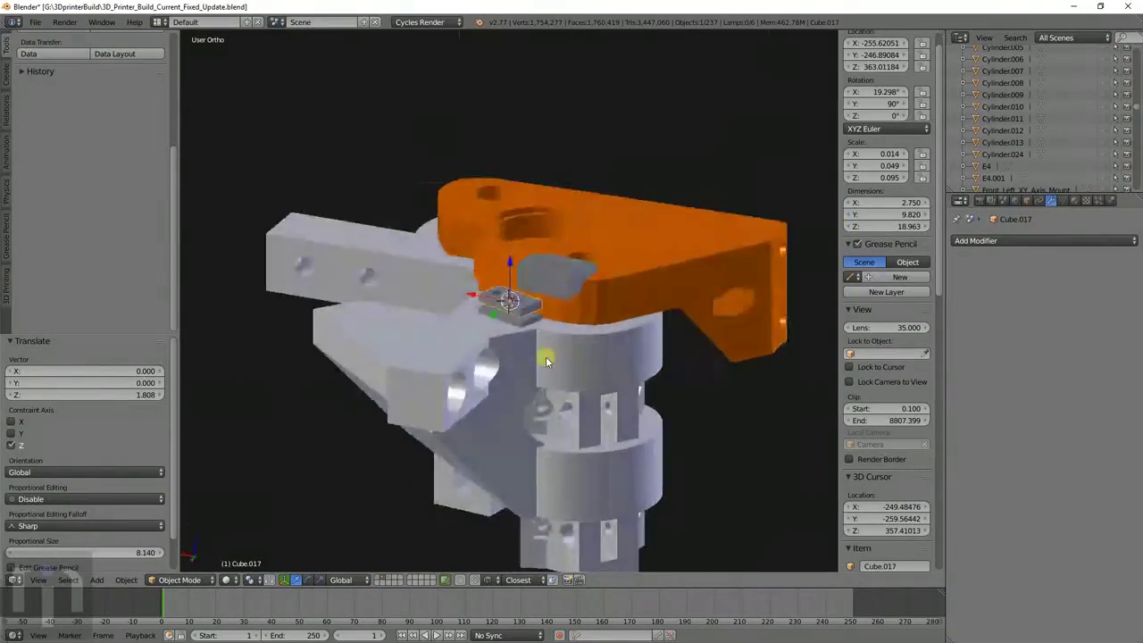